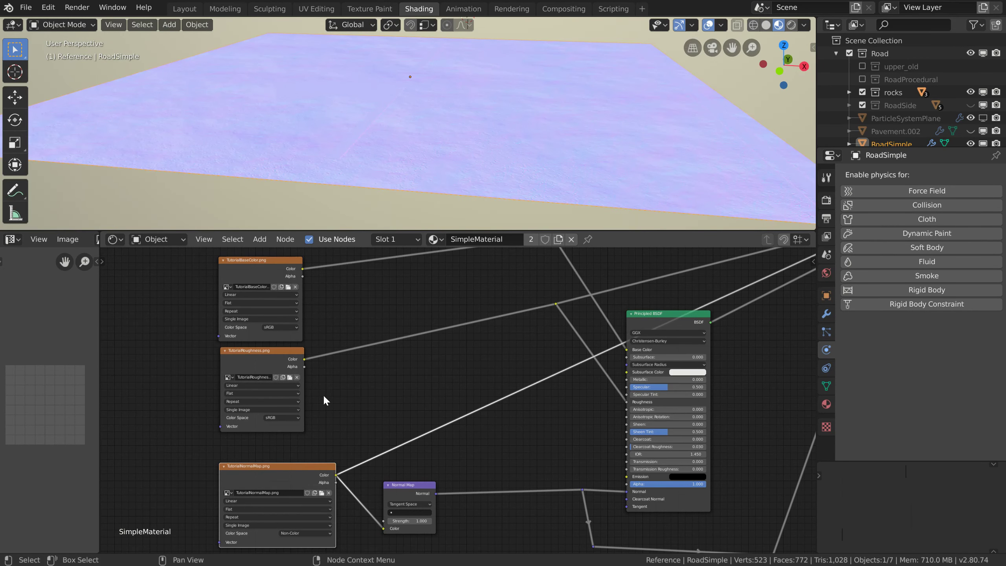
# Route the road material's full shader to the viewer so the asphalt shows white dashes and yellow lines
pyautogui.click(666, 325)
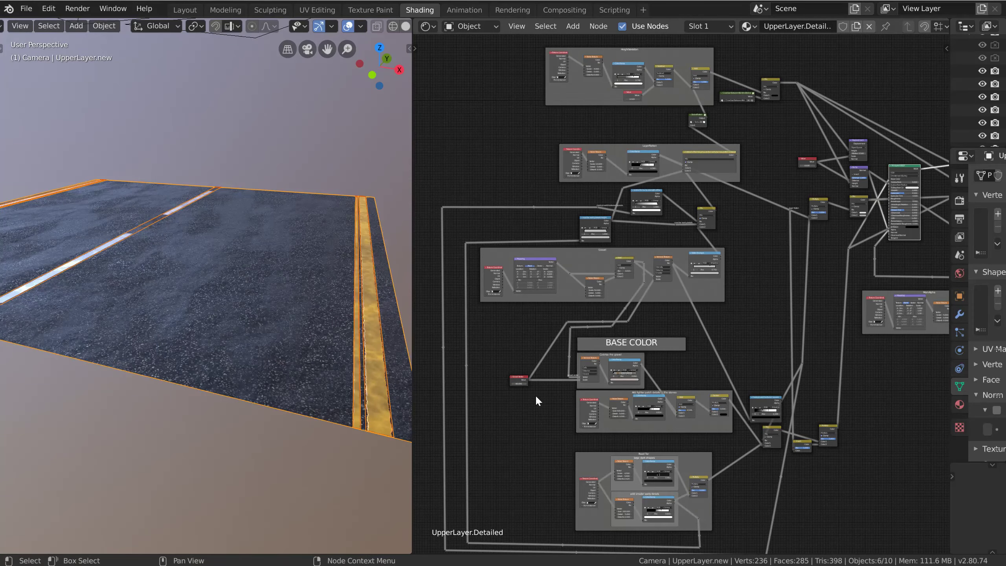
pyautogui.middleClick(725, 400)
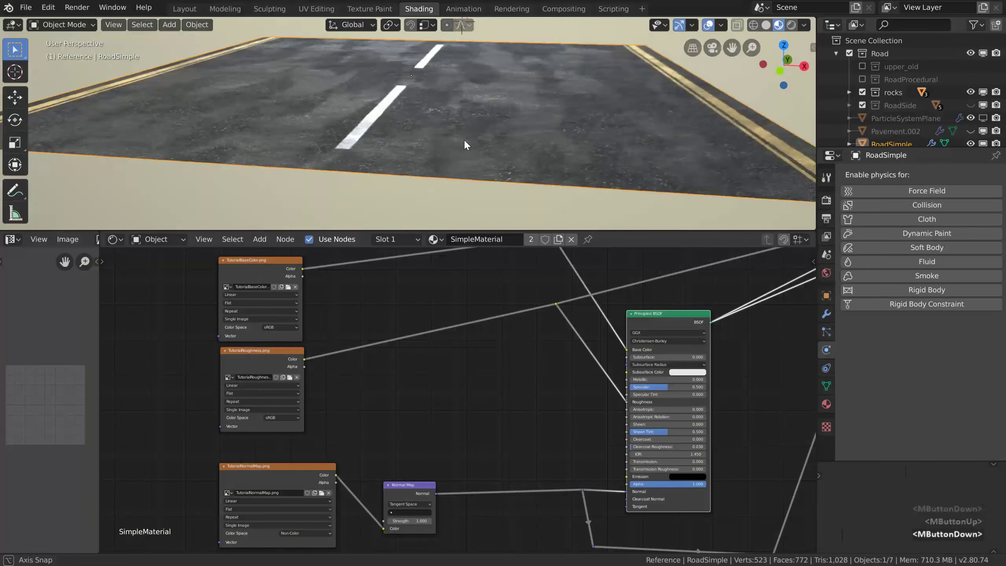
pyautogui.middleClick(467, 145)
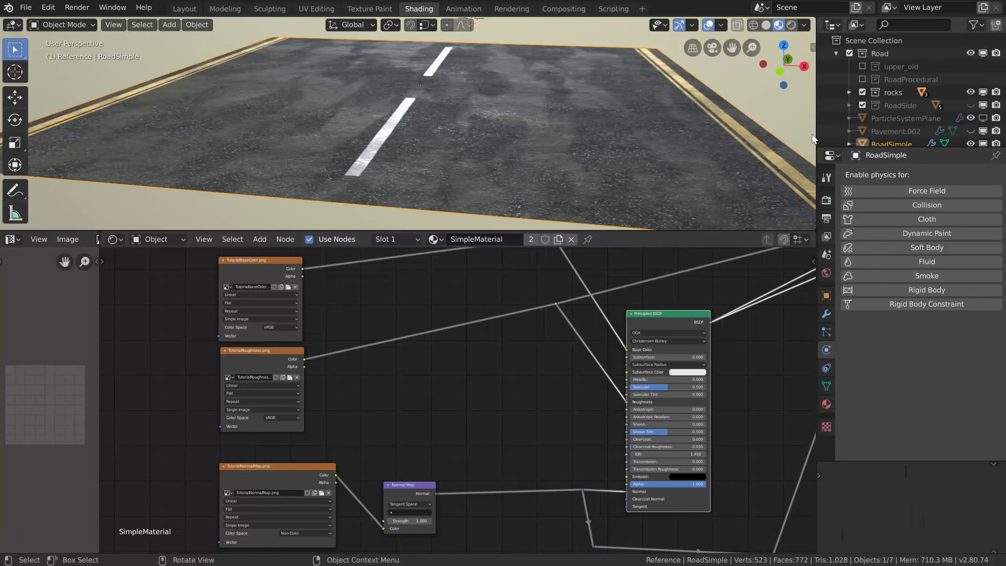
# Make the RoadSide object visible in the Outliner and inspect the kerb and tiled sidewalk
pyautogui.click(975, 108)
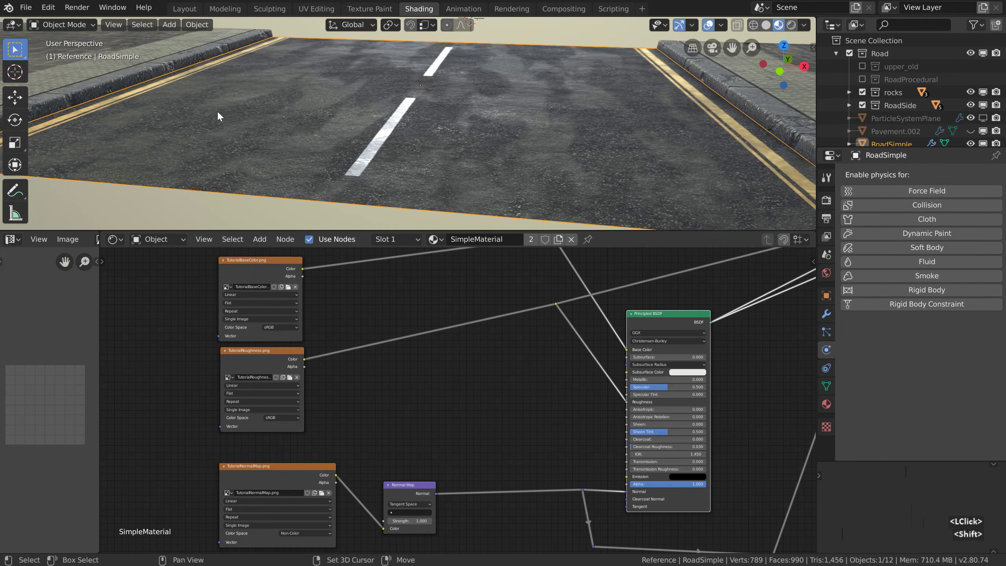
pyautogui.middleClick(191, 117)
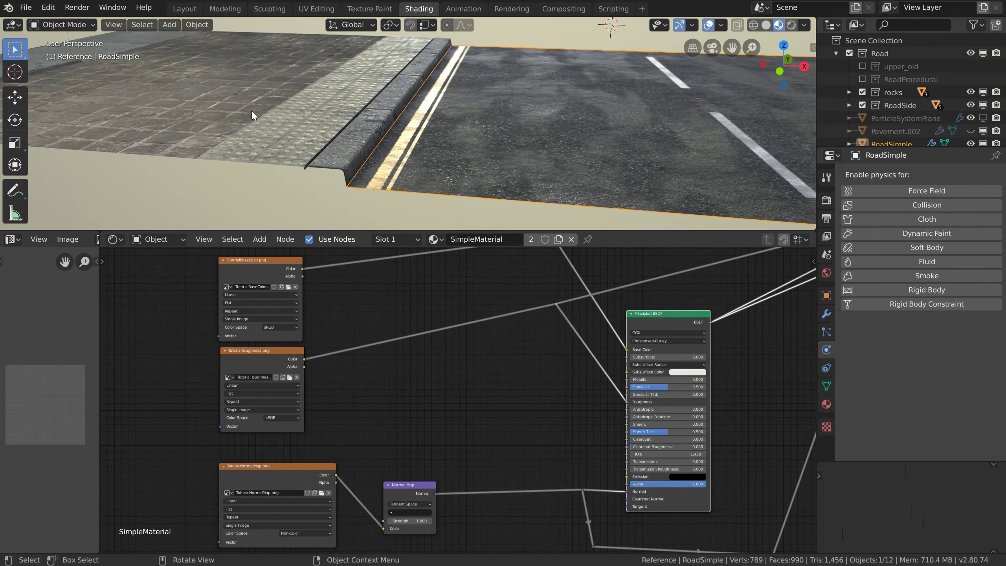
pyautogui.middleClick(244, 123)
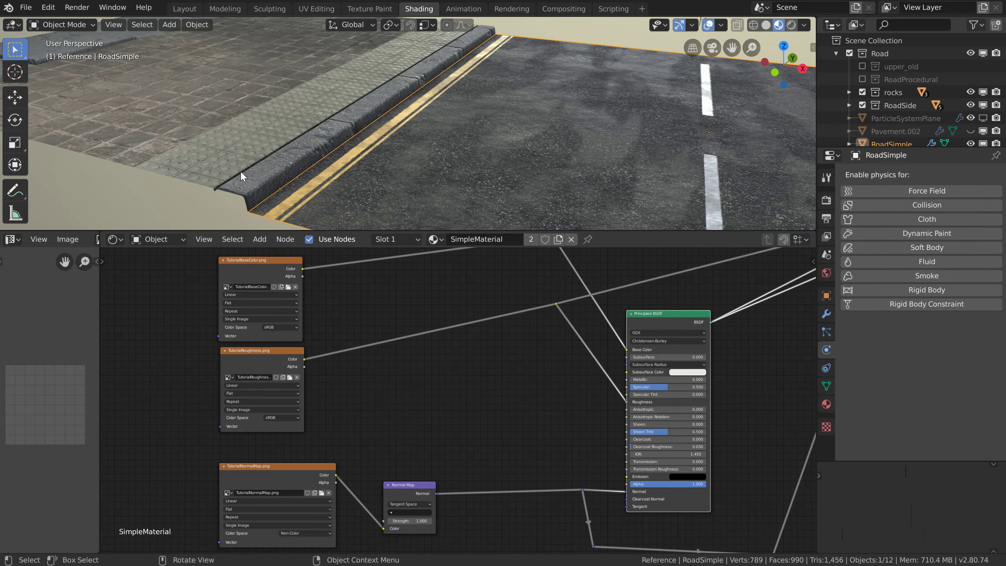
pyautogui.middleClick(298, 190)
pyautogui.middleClick(310, 187)
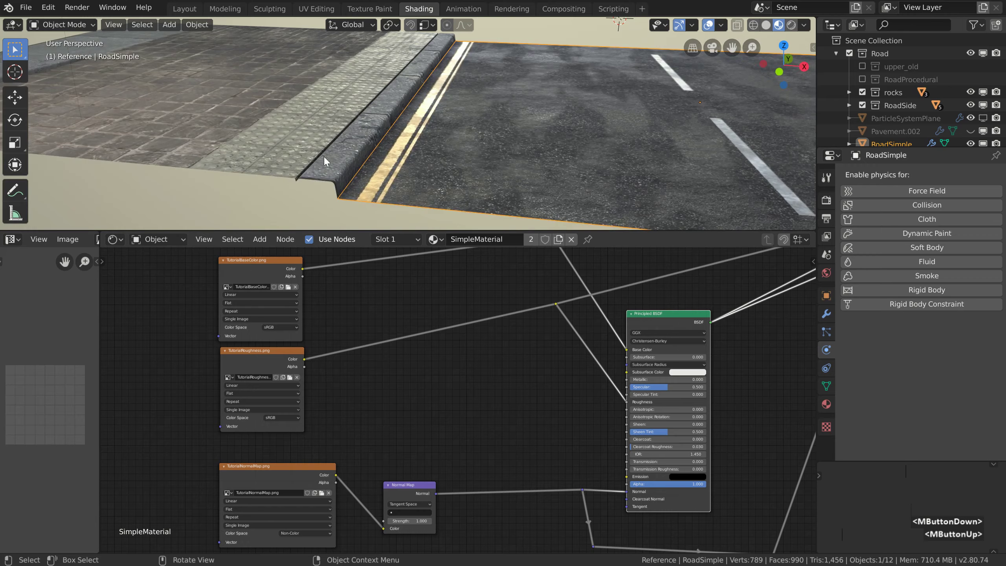
pyautogui.middleClick(209, 124)
pyautogui.click(219, 103)
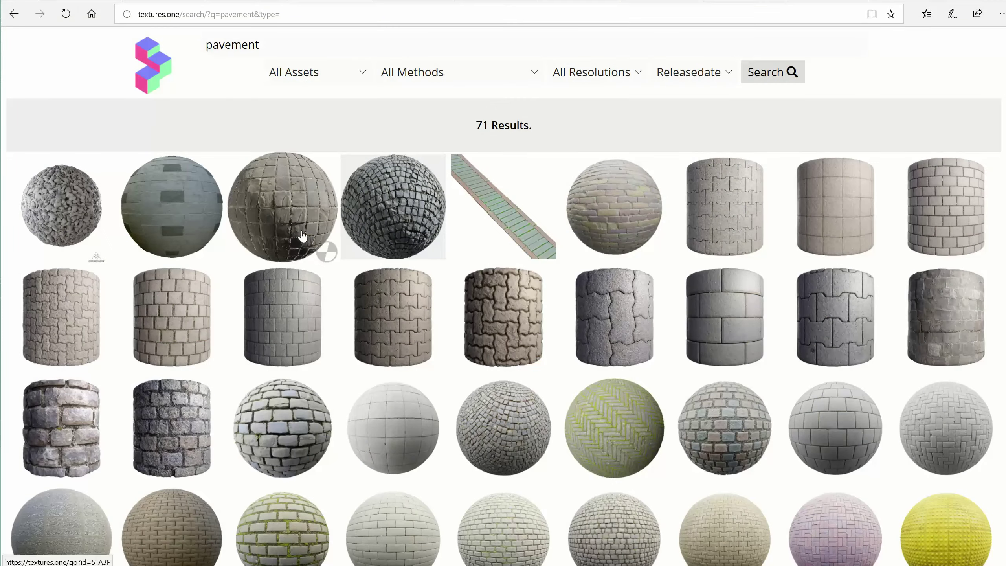
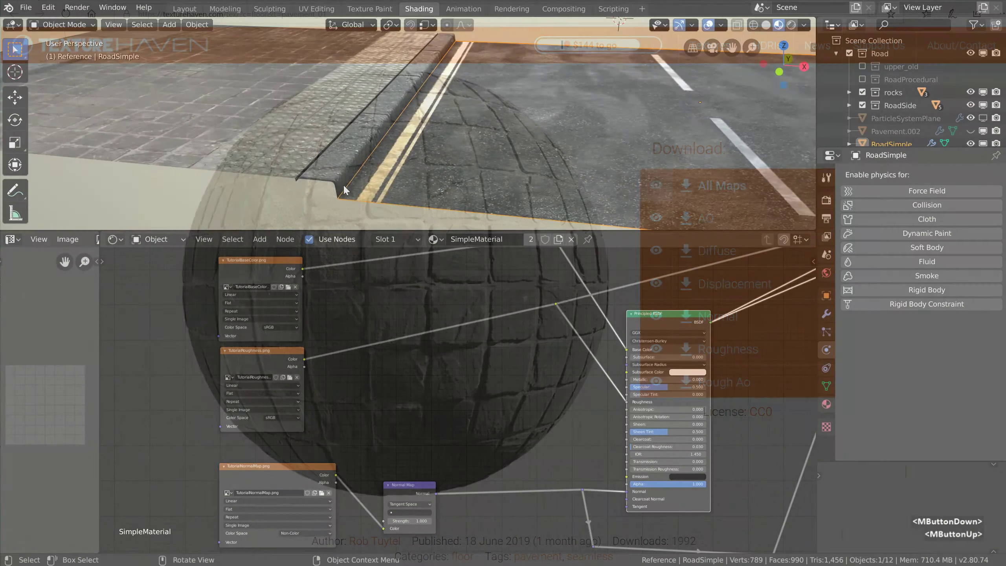
# Select the raised pavement slab and inspect its material from around the sidewalk
pyautogui.middleClick(209, 124)
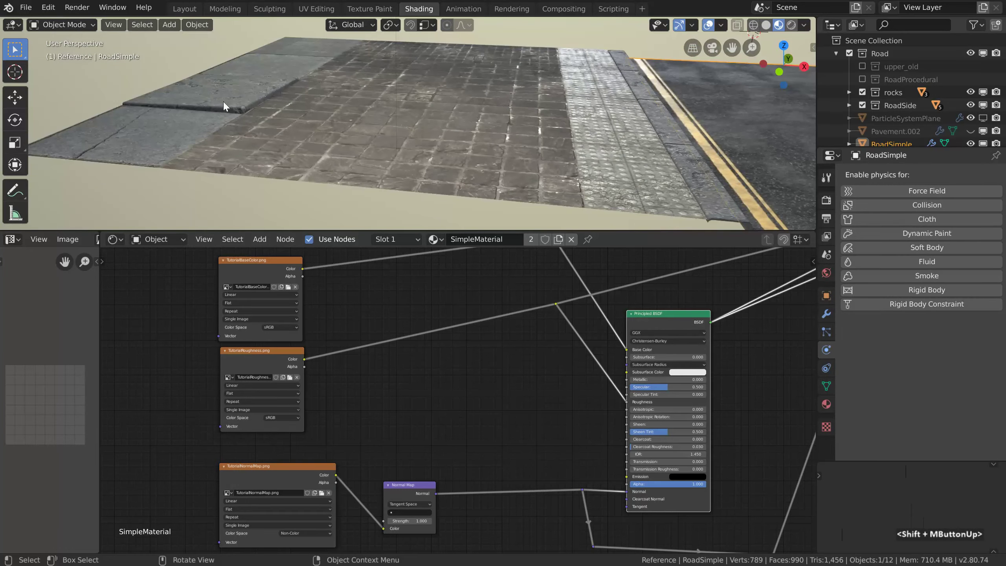
pyautogui.click(219, 103)
pyautogui.middleClick(281, 103)
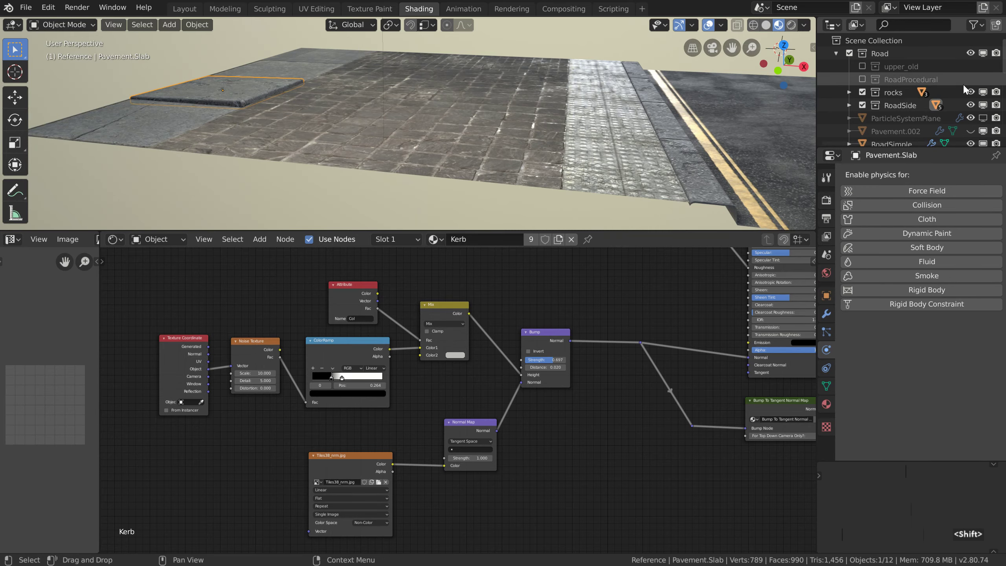
pyautogui.scroll(-3)
pyautogui.click(879, 138)
pyautogui.middleClick(640, 167)
pyautogui.middleClick(593, 164)
# Select the reference rock on the yellow lines and inspect it from several angles
pyautogui.click(500, 140)
pyautogui.middleClick(475, 169)
pyautogui.middleClick(484, 182)
pyautogui.middleClick(489, 185)
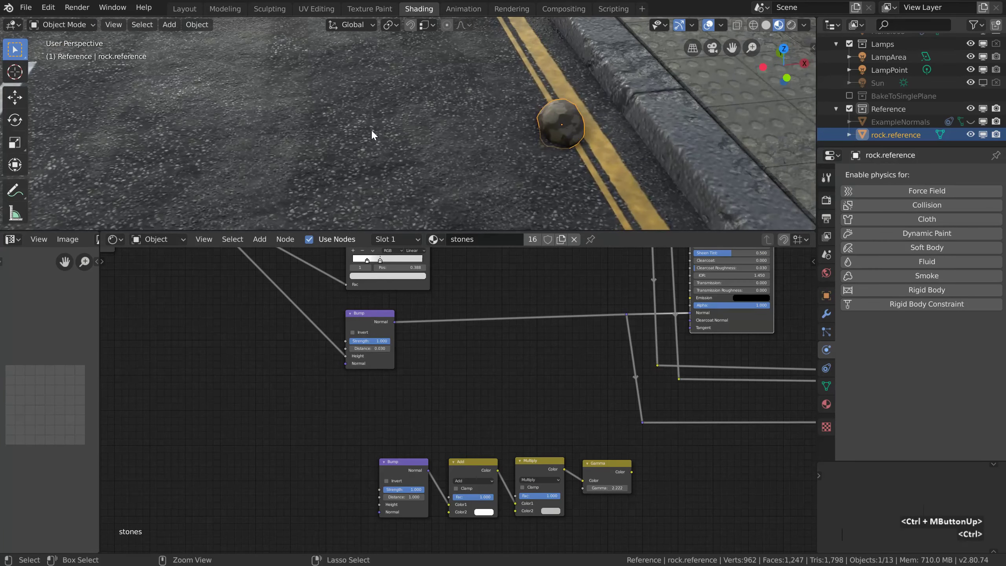
pyautogui.scroll(-3)
pyautogui.scroll(-3)
pyautogui.scroll(3)
pyautogui.scroll(3)
pyautogui.scroll(-3)
pyautogui.middleClick(474, 153)
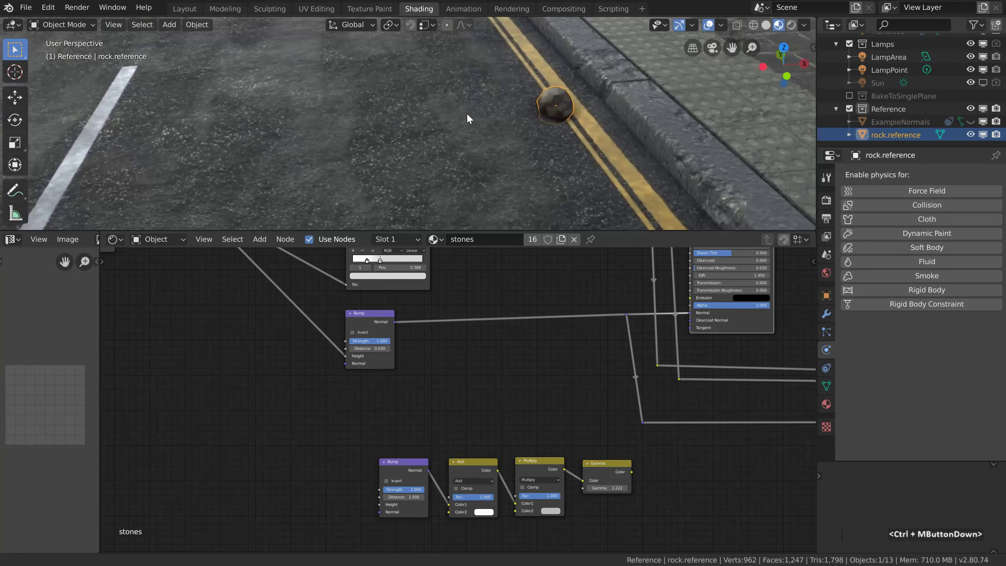
pyautogui.middleClick(468, 162)
pyautogui.middleClick(461, 162)
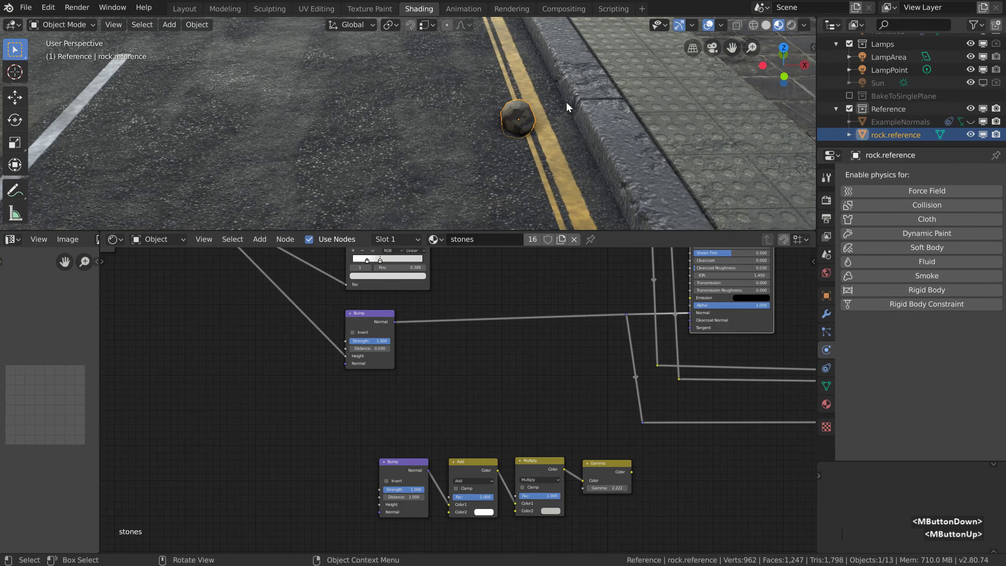
pyautogui.scroll(-3)
# Look through the top-down orthographic camera and maximise the 3D view to fill the window
pyautogui.press('0')
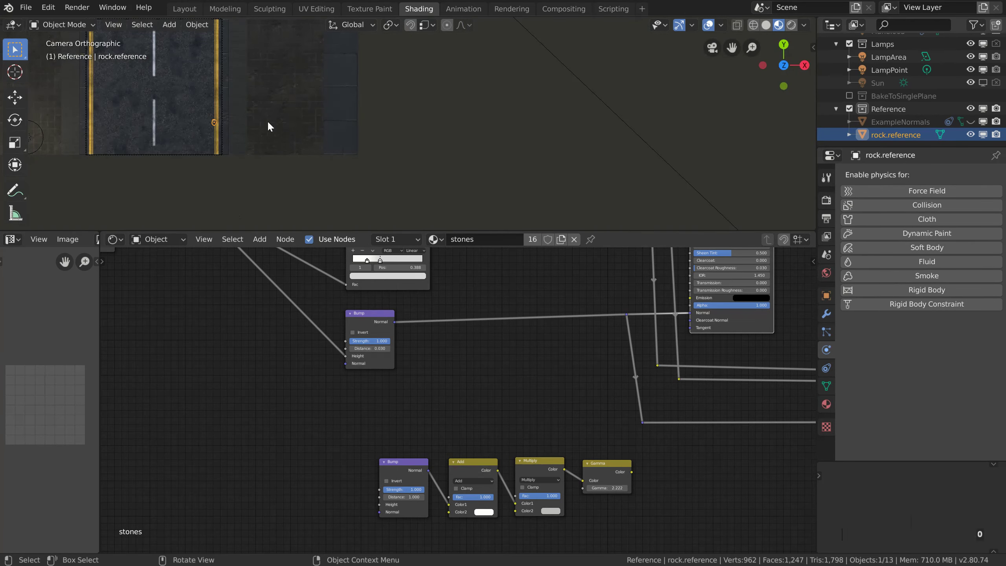
pyautogui.middleClick(204, 136)
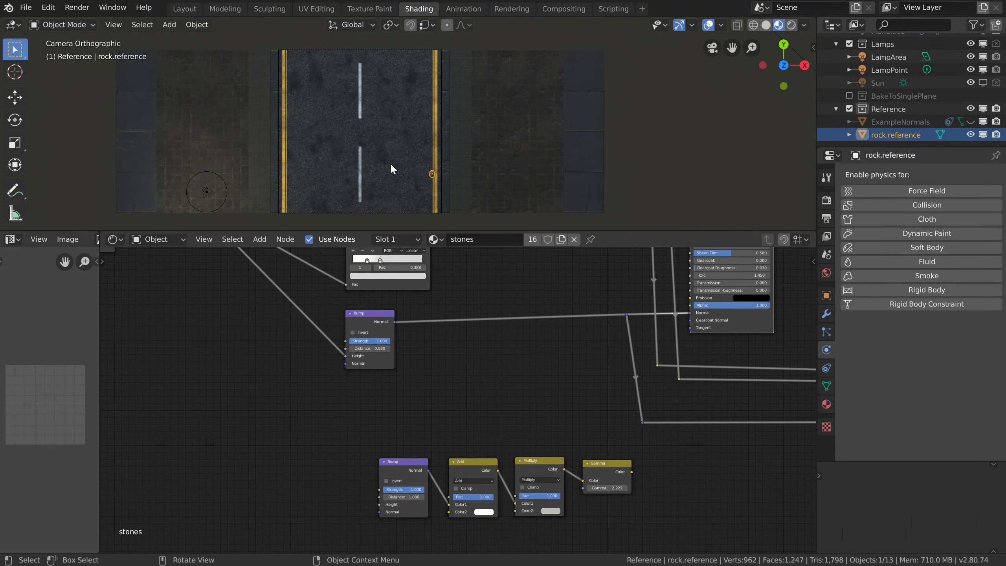
pyautogui.press('ctrl+space')
pyautogui.scroll(3)
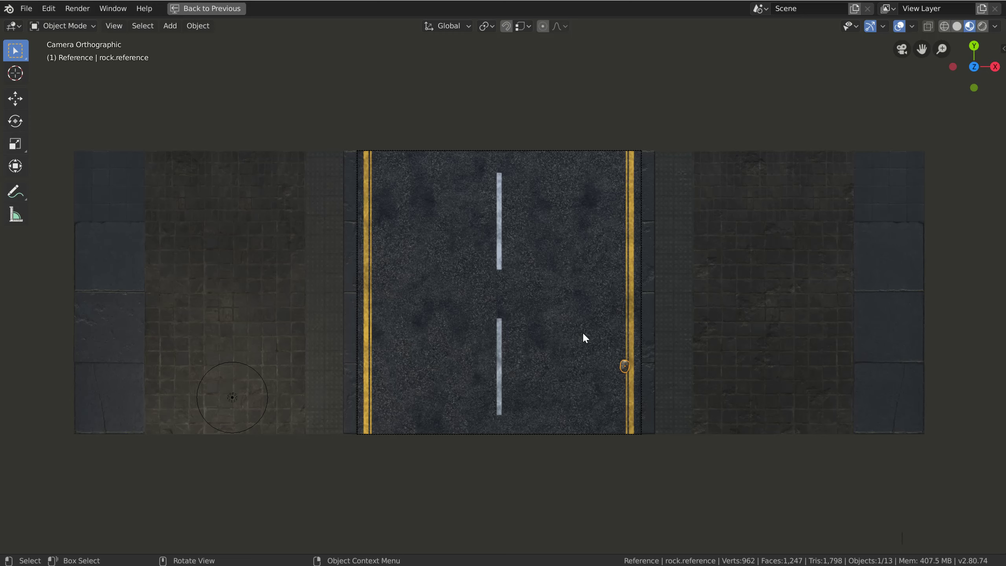
# Frame the road in the camera view and select the camera Camera.New
pyautogui.middleClick(540, 412)
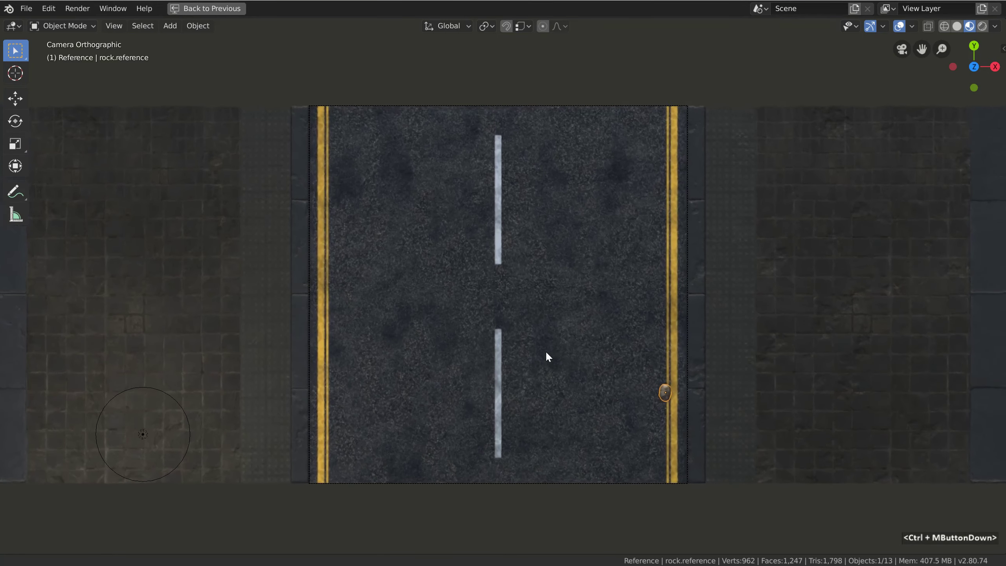
pyautogui.click(539, 512)
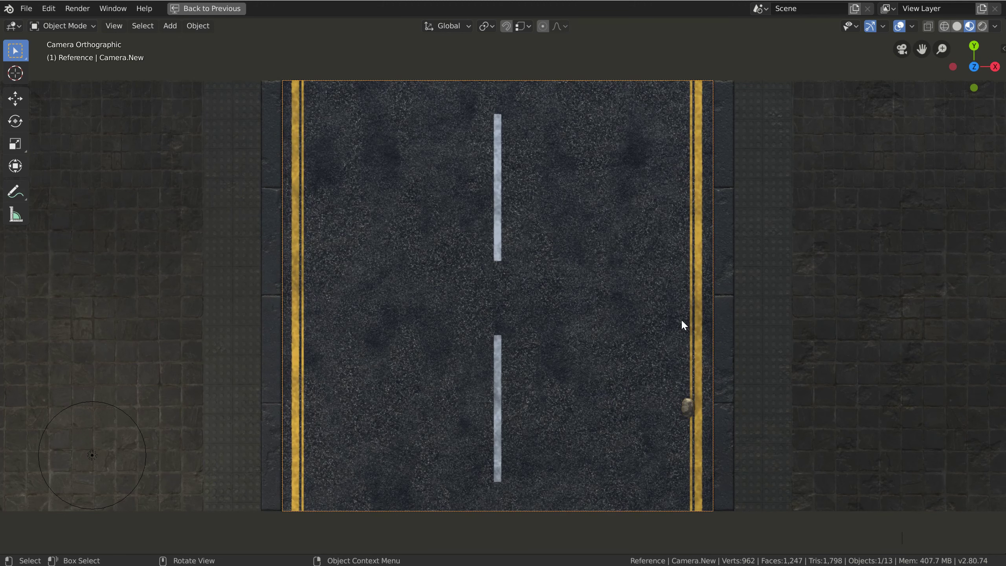
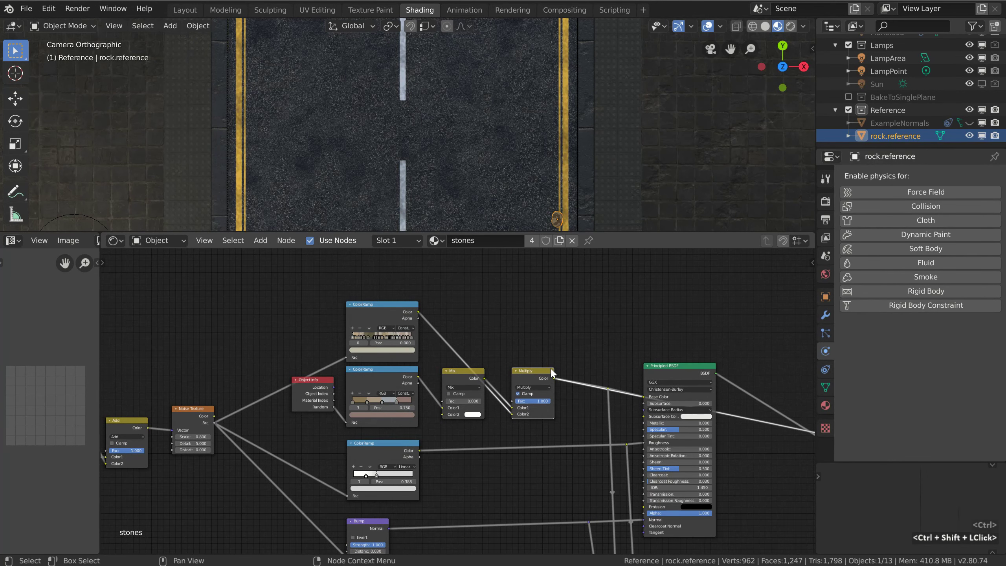
# Preview the RoadWithRock base colour texture alone and place the point light at its new spot
pyautogui.middleClick(604, 446)
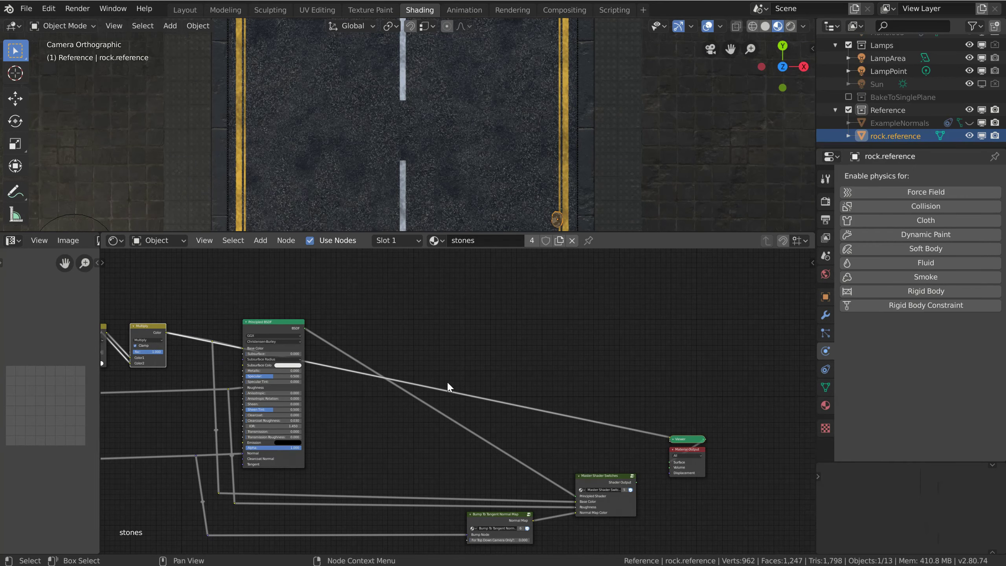
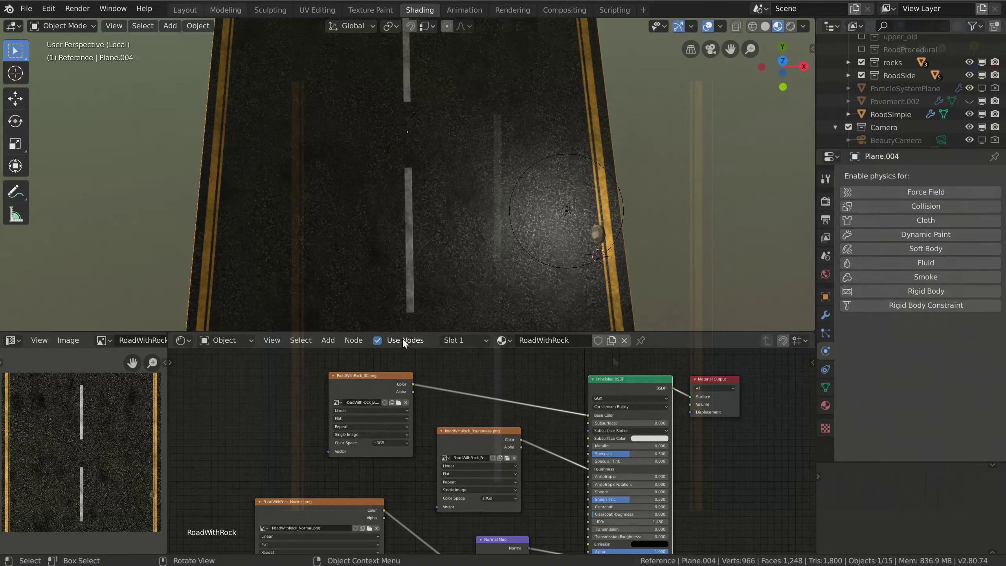
pyautogui.click(381, 387)
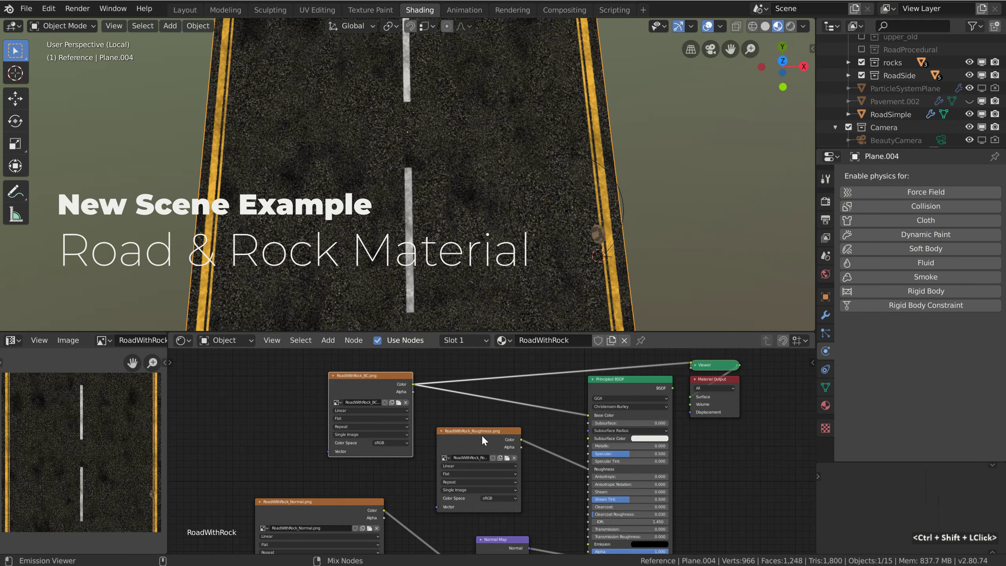
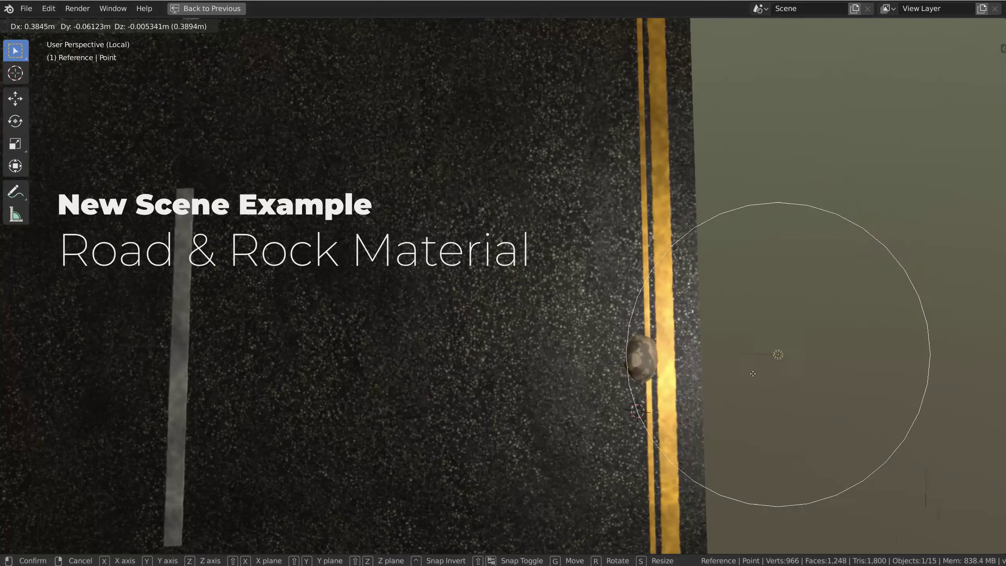
pyautogui.click(682, 196)
# Check the light from orbit and return to the top-down scene camera view
pyautogui.middleClick(583, 368)
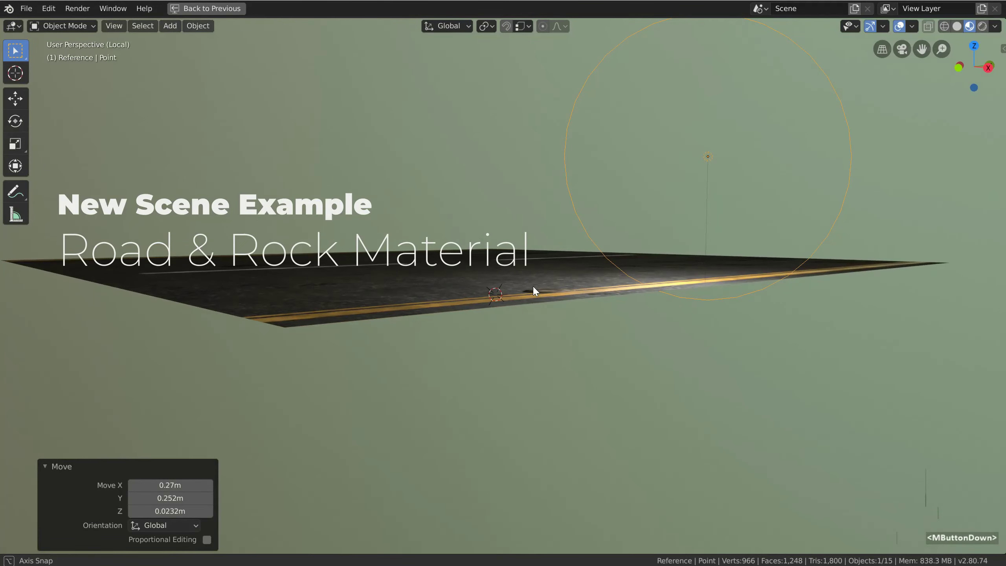
pyautogui.middleClick(540, 293)
pyautogui.click(486, 151)
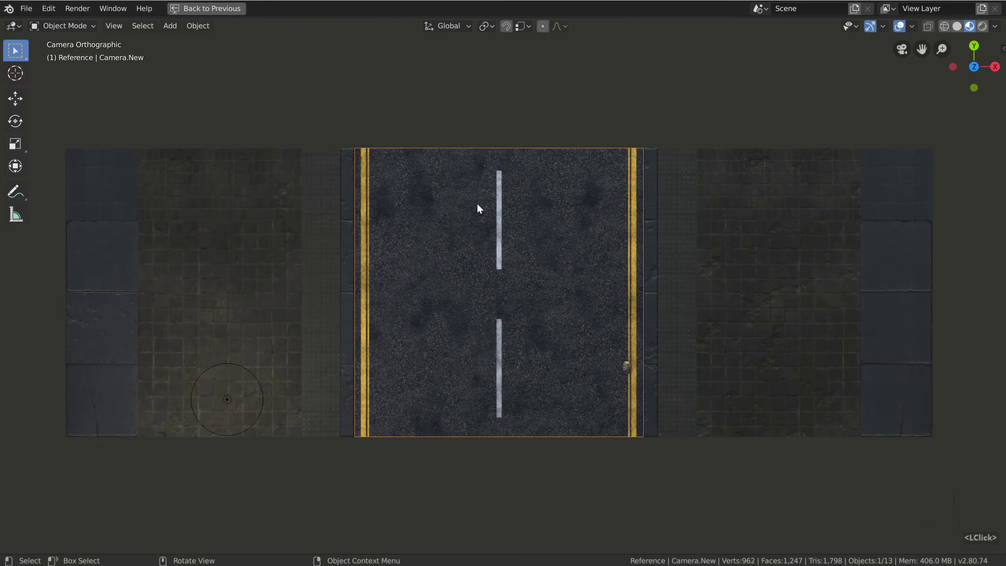
# Move the selected object two metres along X (G X -2)
pyautogui.scroll(3)
pyautogui.middleClick(515, 308)
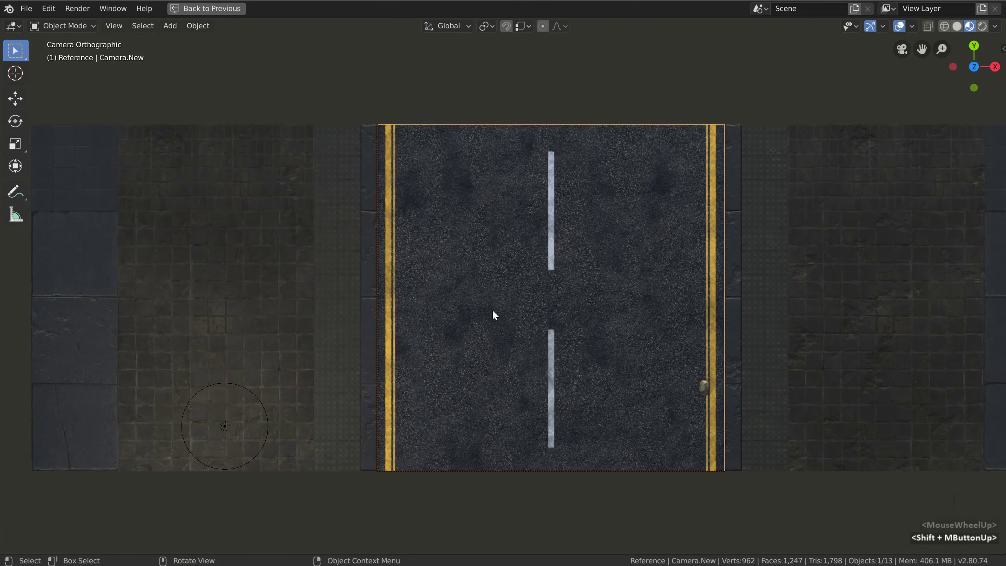
pyautogui.press('g')
pyautogui.press('x')
pyautogui.write('x-2')
pyautogui.press('Return')
# Select a pavement slab on the left pavement and cancel a rotation on it
pyautogui.middleClick(567, 337)
pyautogui.scroll(3)
pyautogui.click(292, 358)
pyautogui.press('r')
pyautogui.press('r')
pyautogui.rightClick(351, 354)
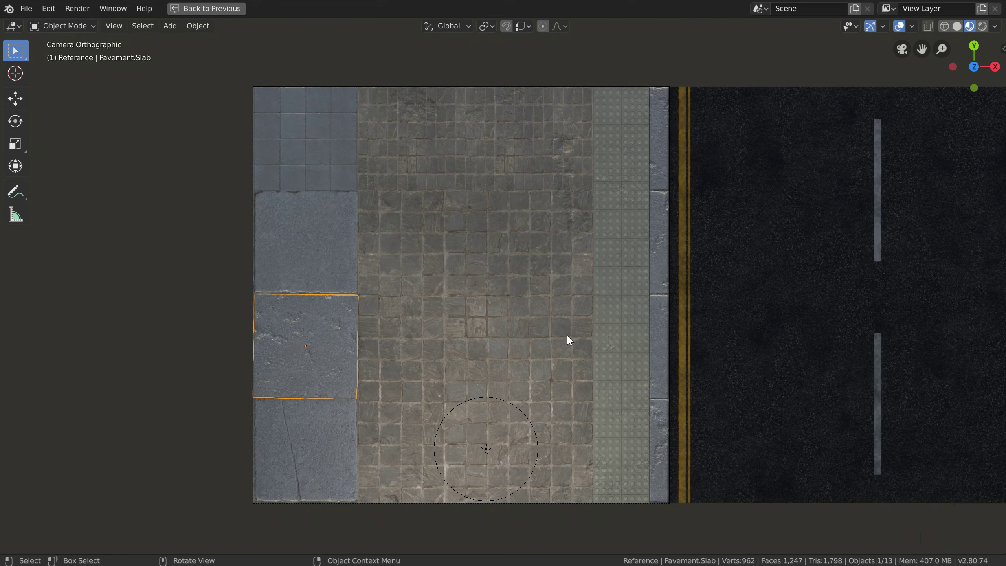
# Select the scene camera, nudge it along X and leave the maximised viewport
pyautogui.click(567, 507)
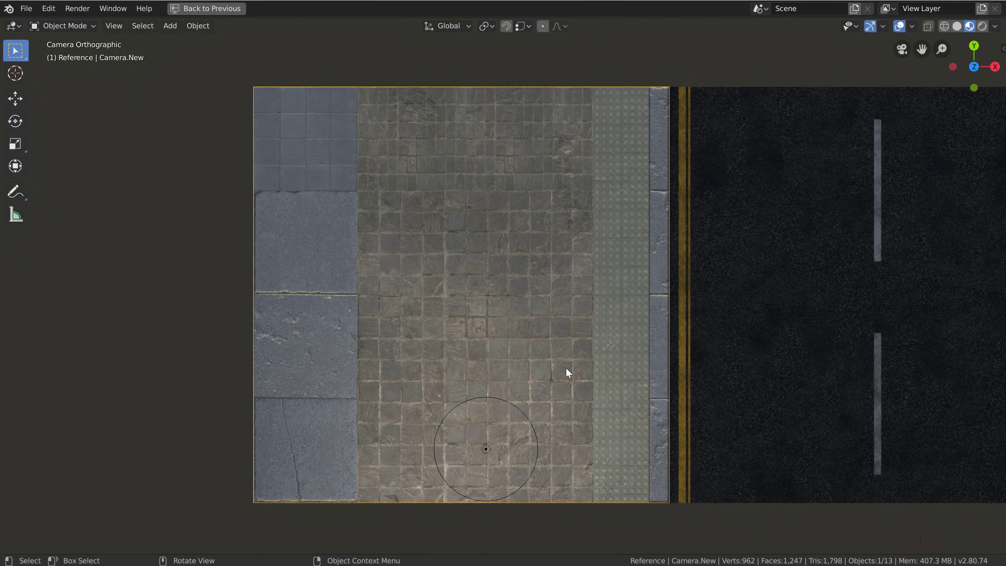
pyautogui.press('g')
pyautogui.press('x')
pyautogui.press('g')
pyautogui.press('Return')
pyautogui.press('ctrl+space')
pyautogui.scroll(-3)
# Review the render output resolution and the camera's orthographic lens settings
pyautogui.click(827, 223)
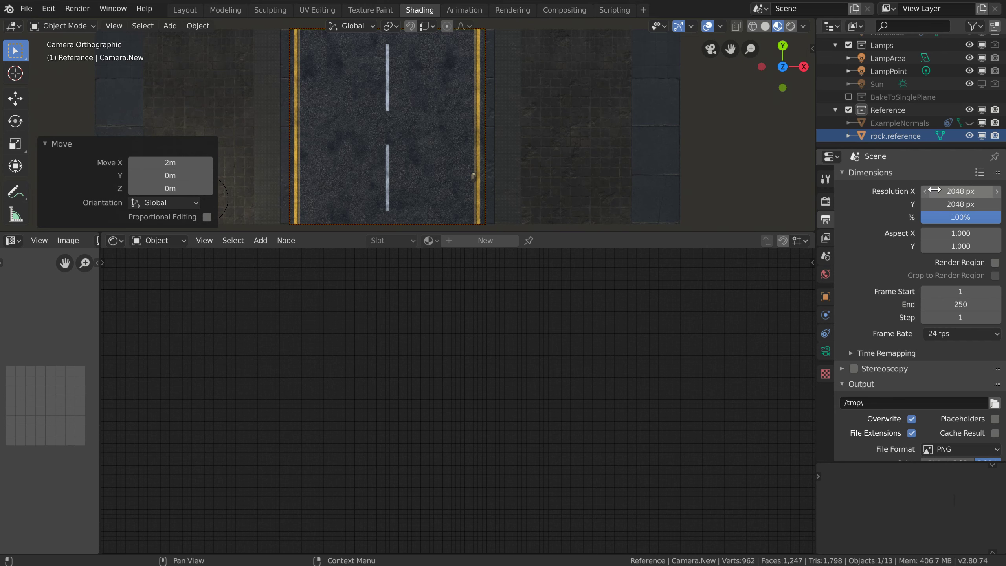
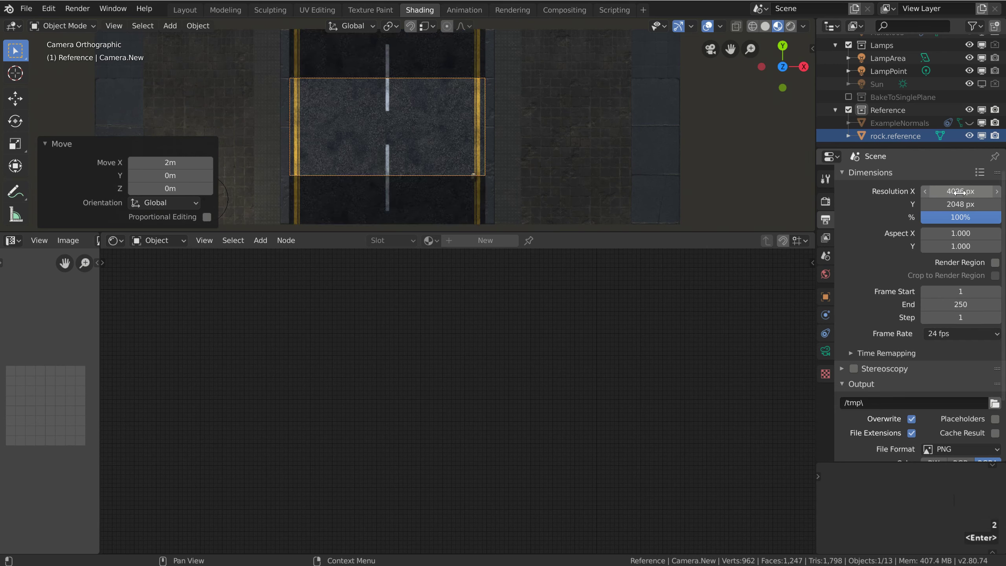
pyautogui.click(828, 354)
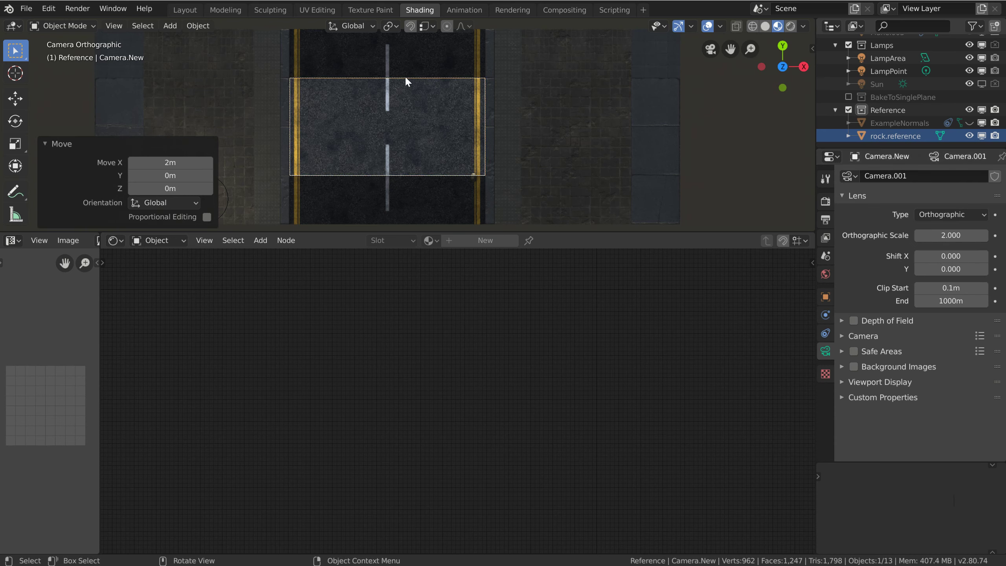
pyautogui.scroll(-3)
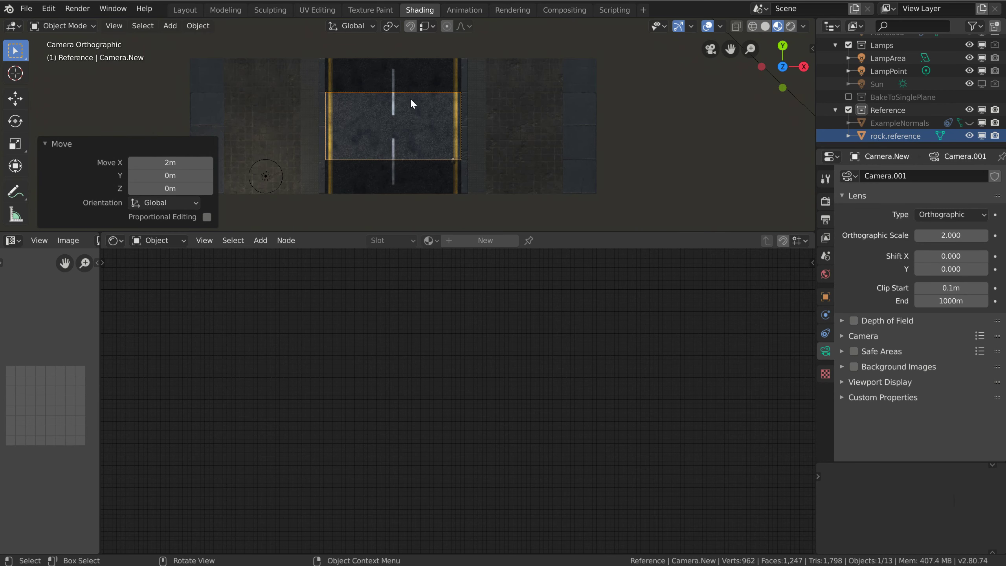
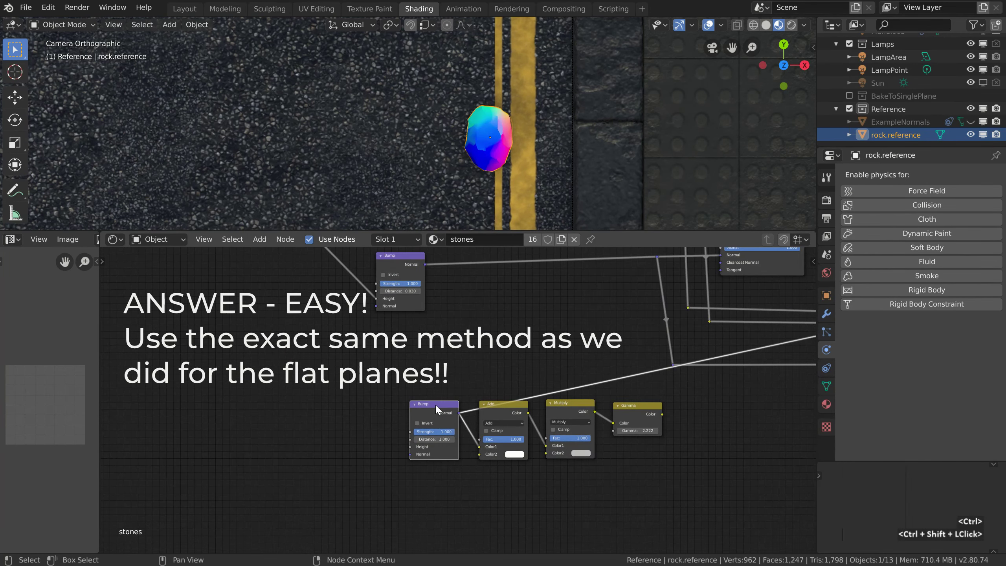
# Route the stones material's Gamma node into the Viewer so the rock shows bump normal colours
pyautogui.middleClick(342, 418)
pyautogui.middleClick(407, 422)
pyautogui.scroll(3)
pyautogui.scroll(3)
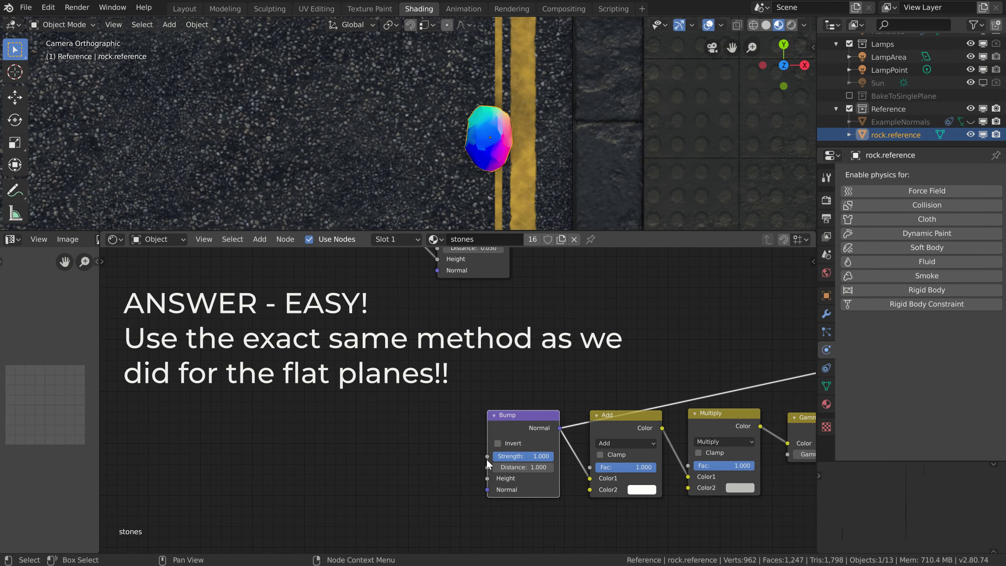
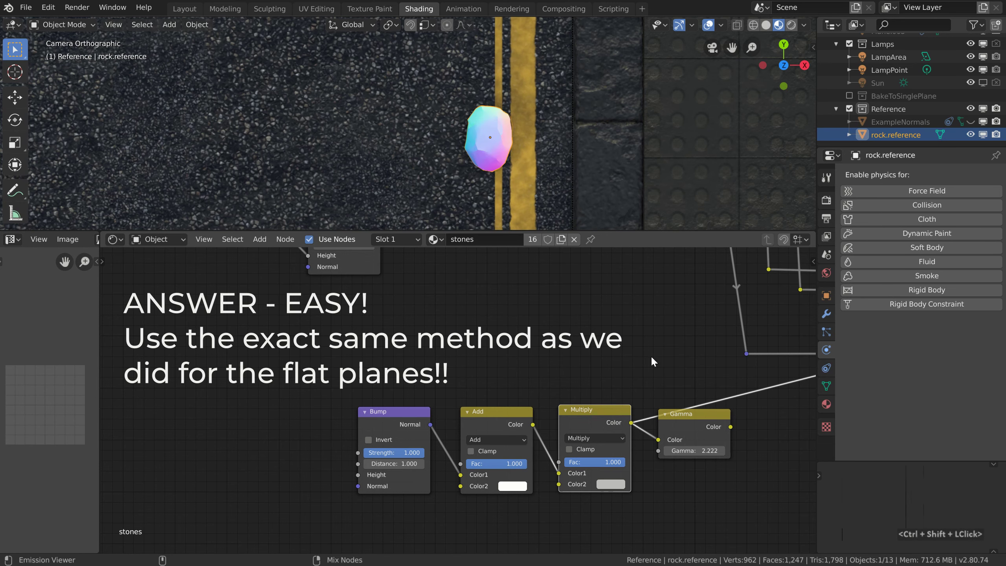
pyautogui.click(702, 424)
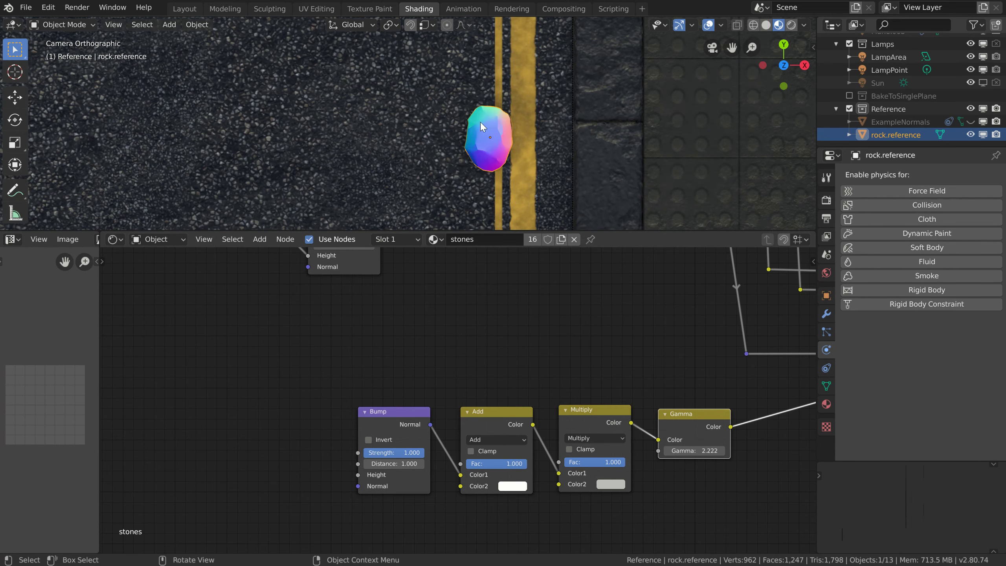
pyautogui.press('r')
pyautogui.press('r')
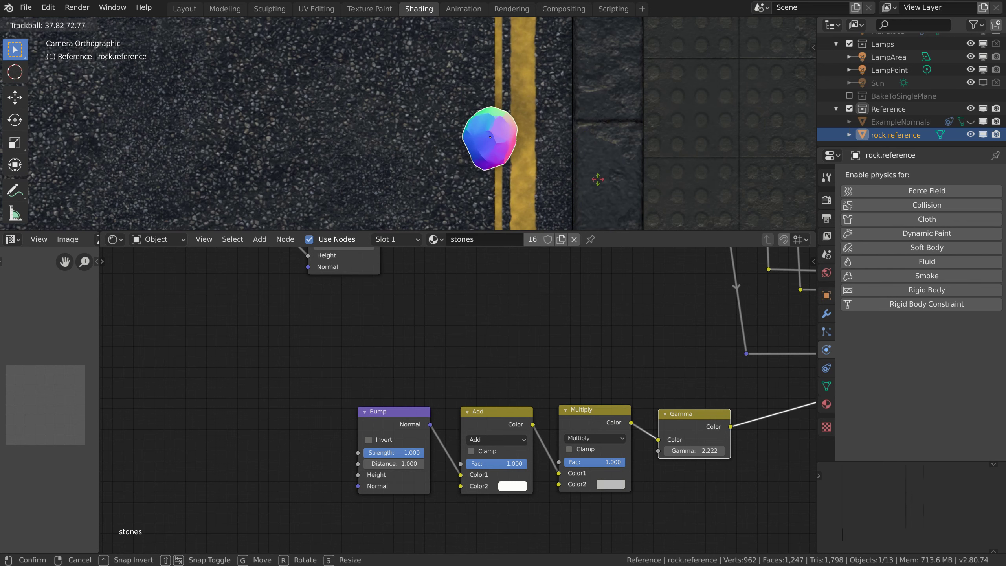
pyautogui.rightClick(606, 183)
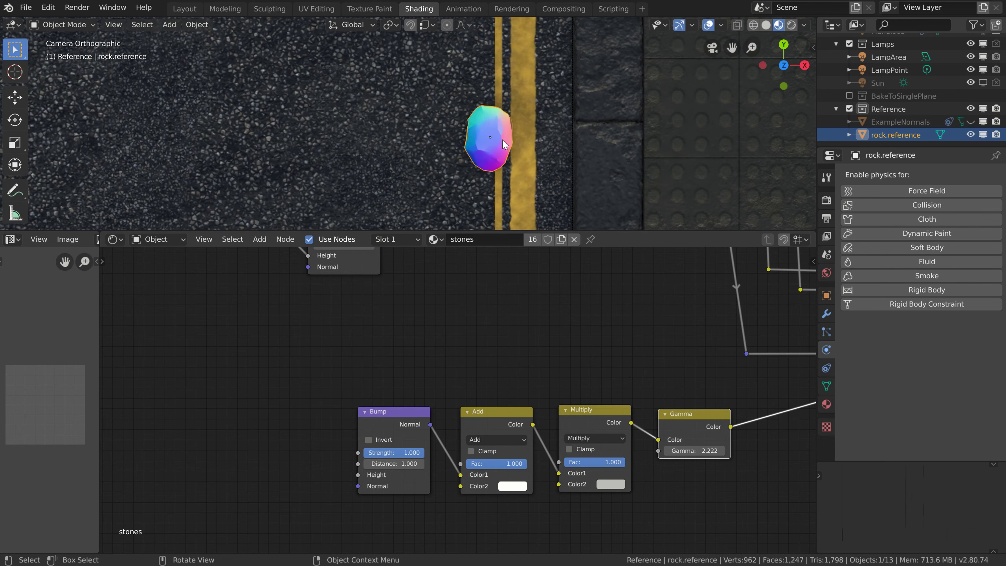
pyautogui.click(766, 27)
pyautogui.click(807, 27)
pyautogui.click(801, 118)
pyautogui.click(806, 175)
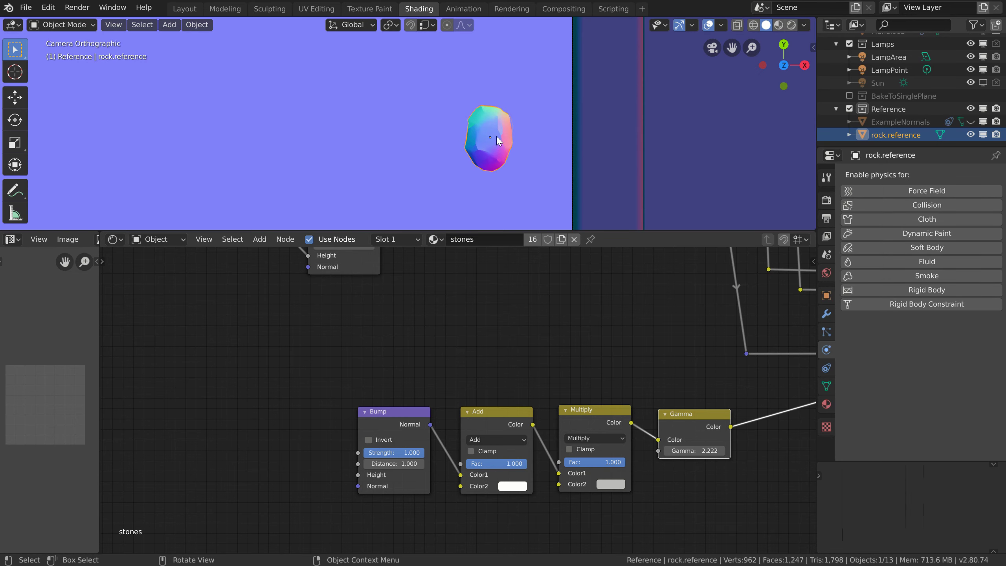
pyautogui.scroll(3)
pyautogui.middleClick(553, 147)
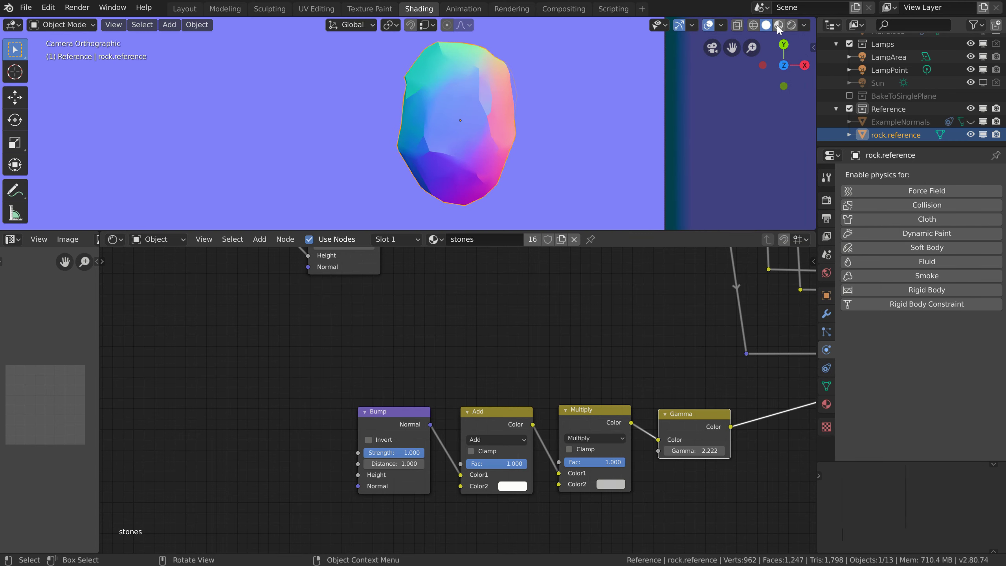
pyautogui.click(495, 149)
pyautogui.middleClick(458, 137)
pyautogui.middleClick(606, 168)
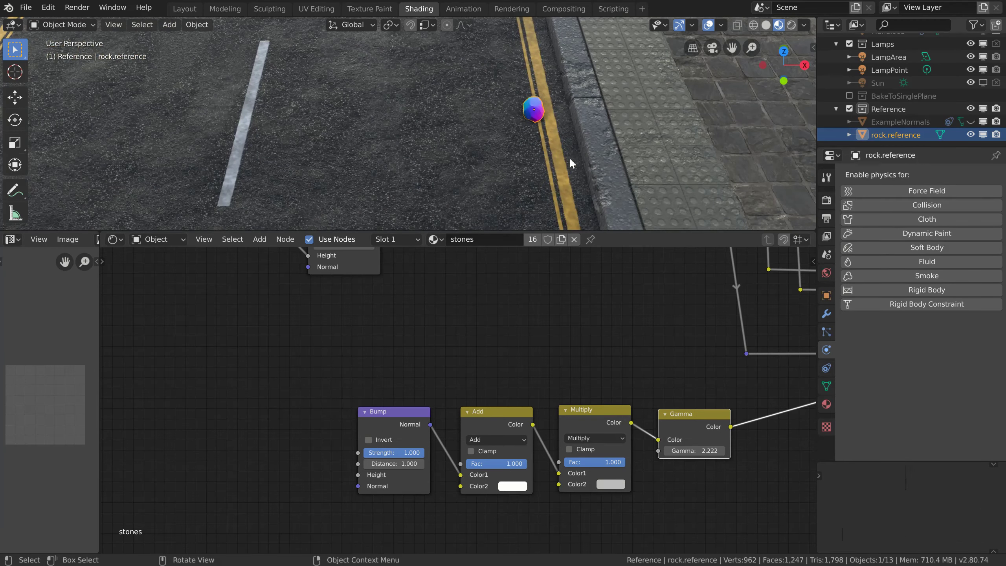
pyautogui.middleClick(521, 172)
pyautogui.middleClick(536, 174)
pyautogui.scroll(-3)
pyautogui.scroll(-3)
pyautogui.middleClick(508, 140)
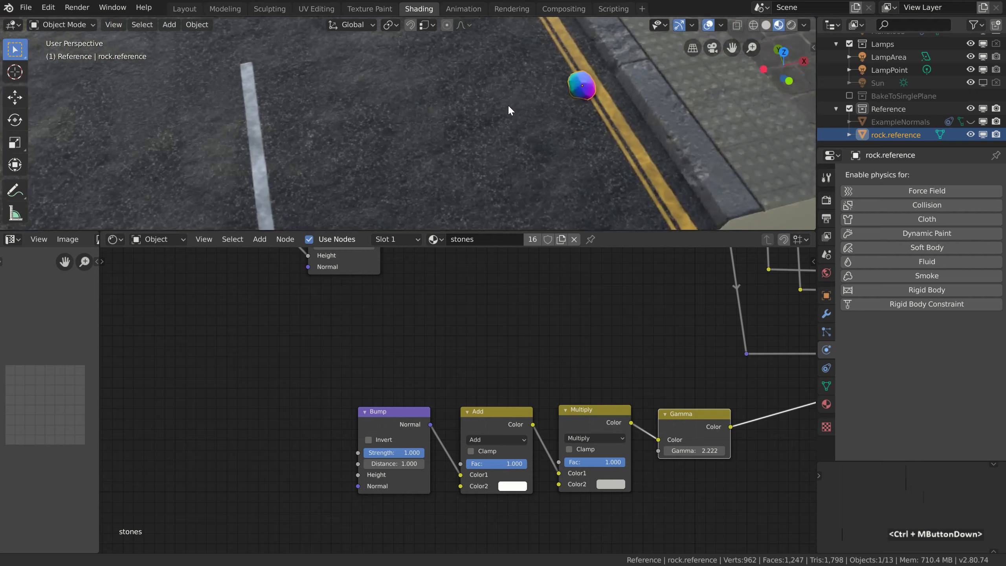
pyautogui.middleClick(511, 118)
pyautogui.middleClick(453, 172)
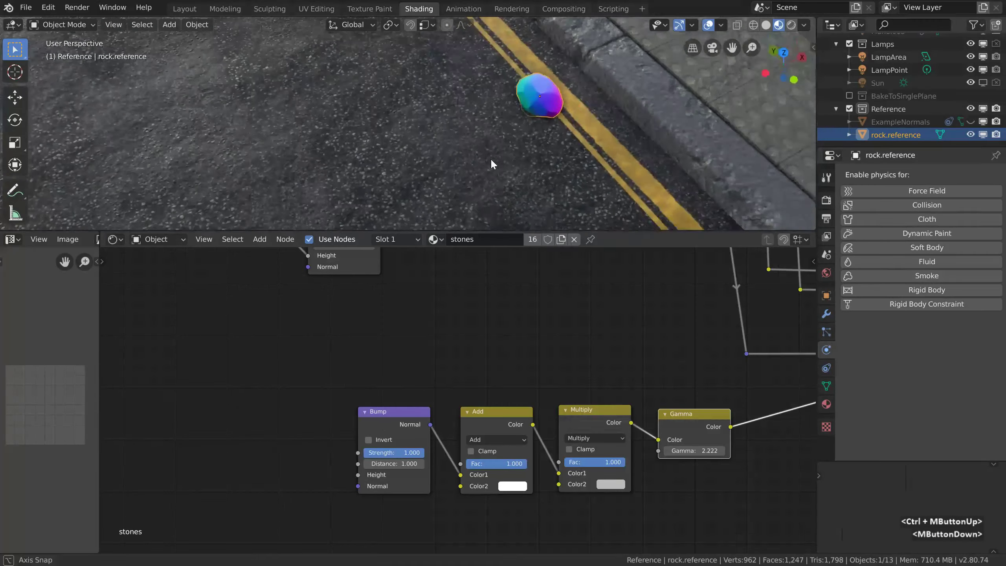
pyautogui.middleClick(504, 112)
pyautogui.middleClick(407, 161)
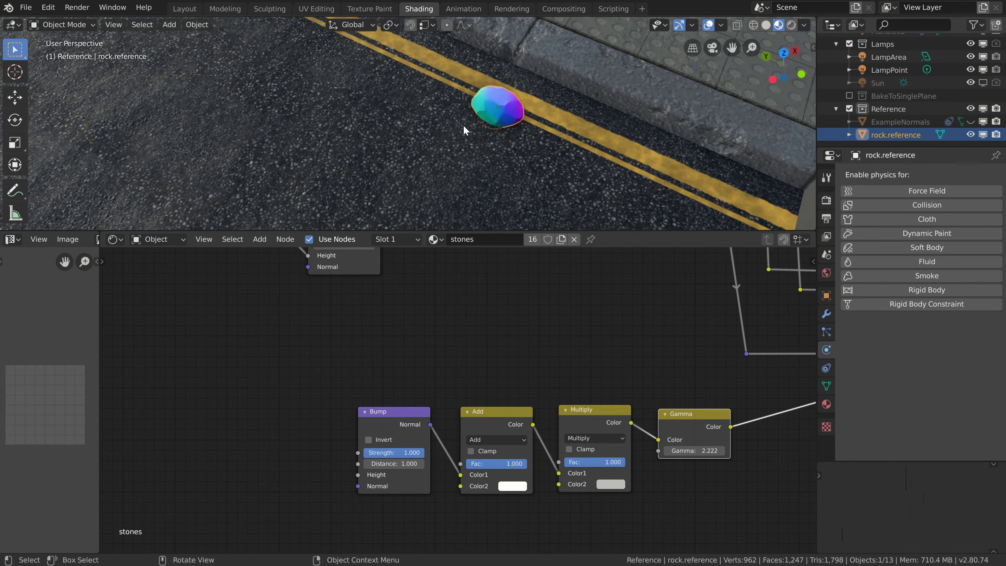
pyautogui.middleClick(494, 140)
pyautogui.middleClick(534, 146)
pyautogui.middleClick(550, 67)
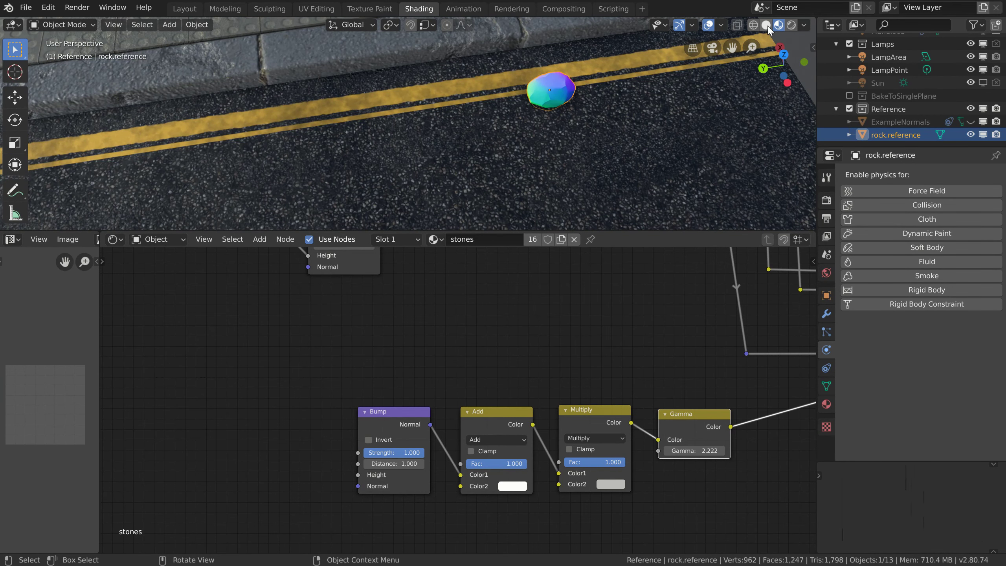
pyautogui.click(772, 31)
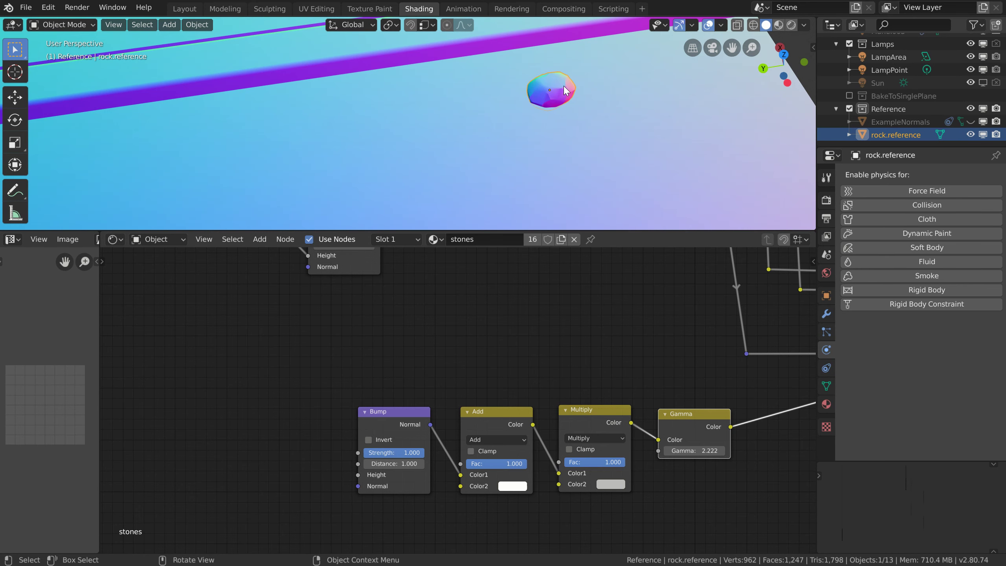
pyautogui.click(783, 31)
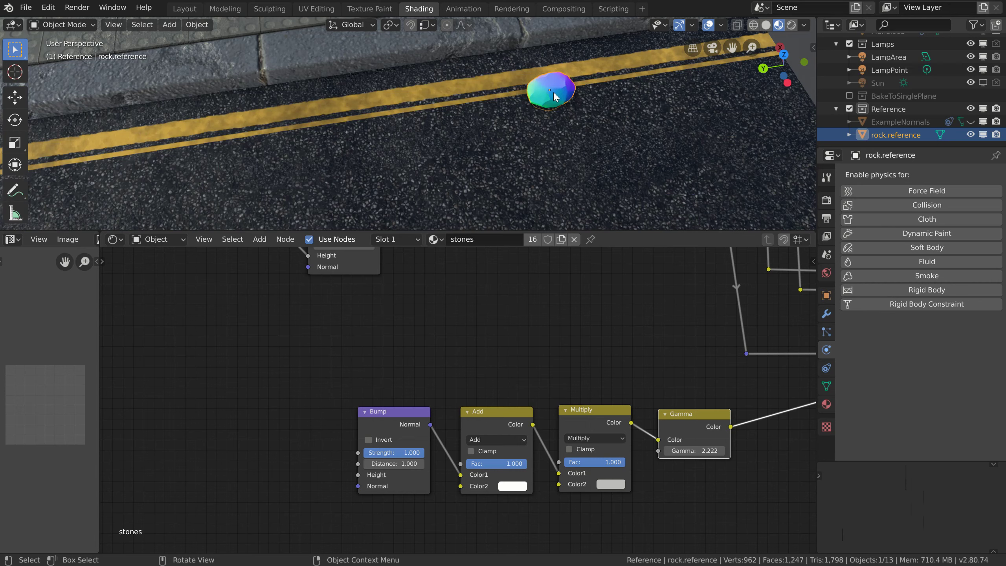
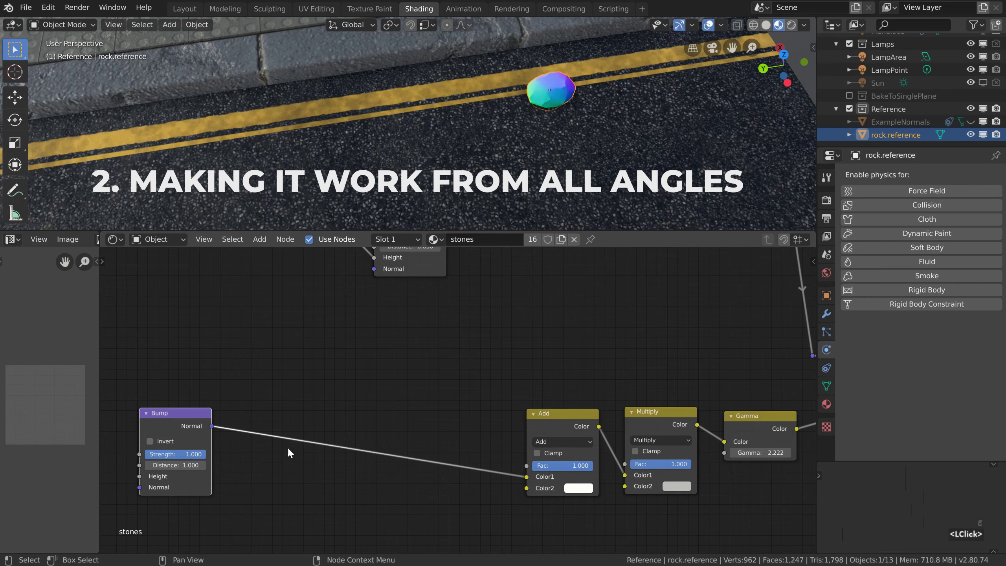
pyautogui.middleClick(547, 114)
pyautogui.middleClick(493, 109)
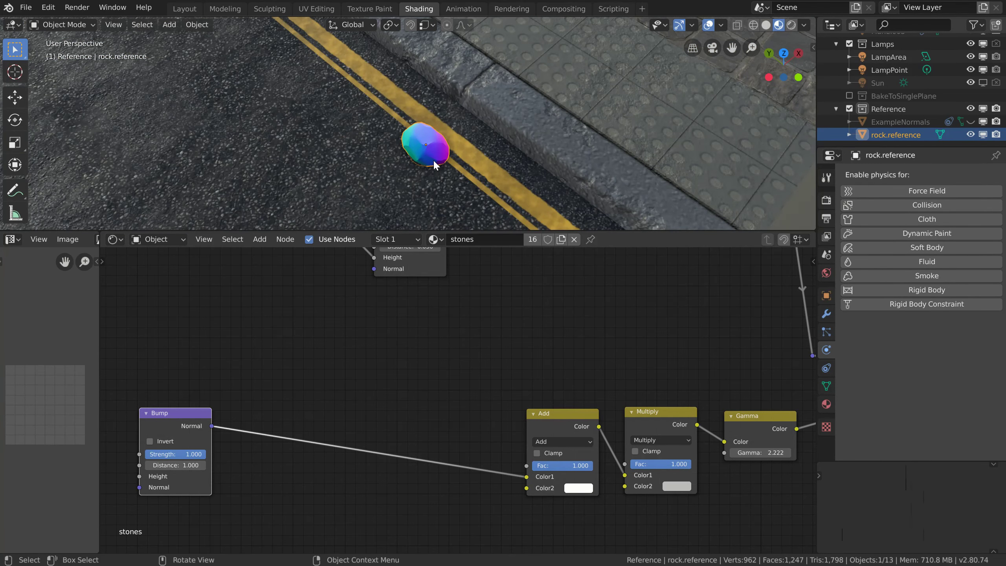
pyautogui.middleClick(440, 157)
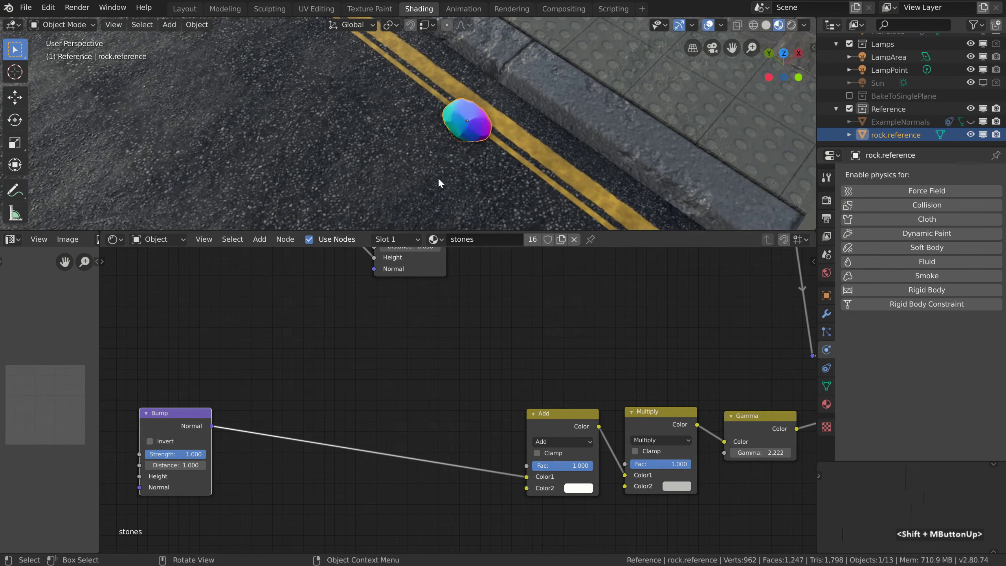
pyautogui.middleClick(533, 150)
pyautogui.middleClick(535, 121)
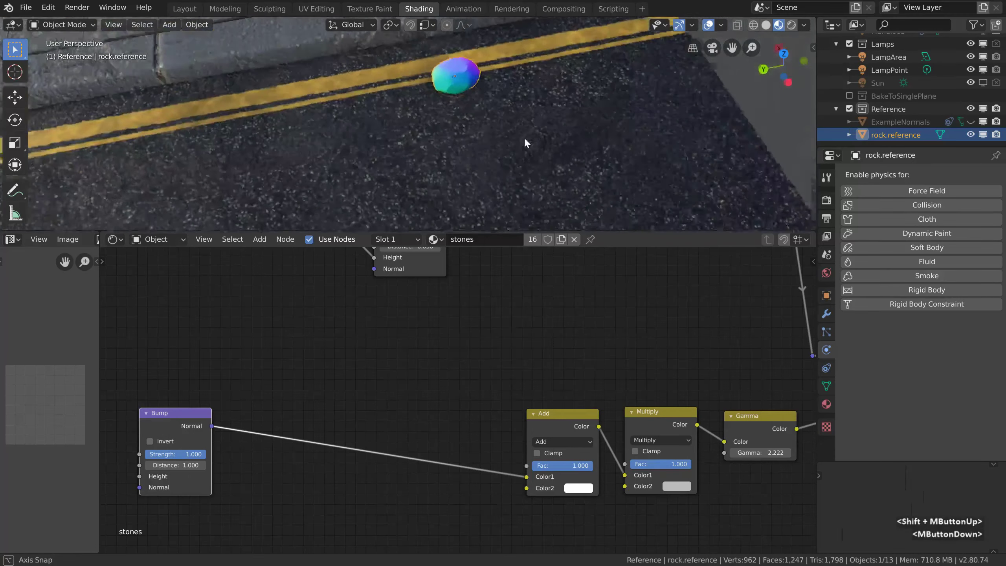
pyautogui.middleClick(476, 85)
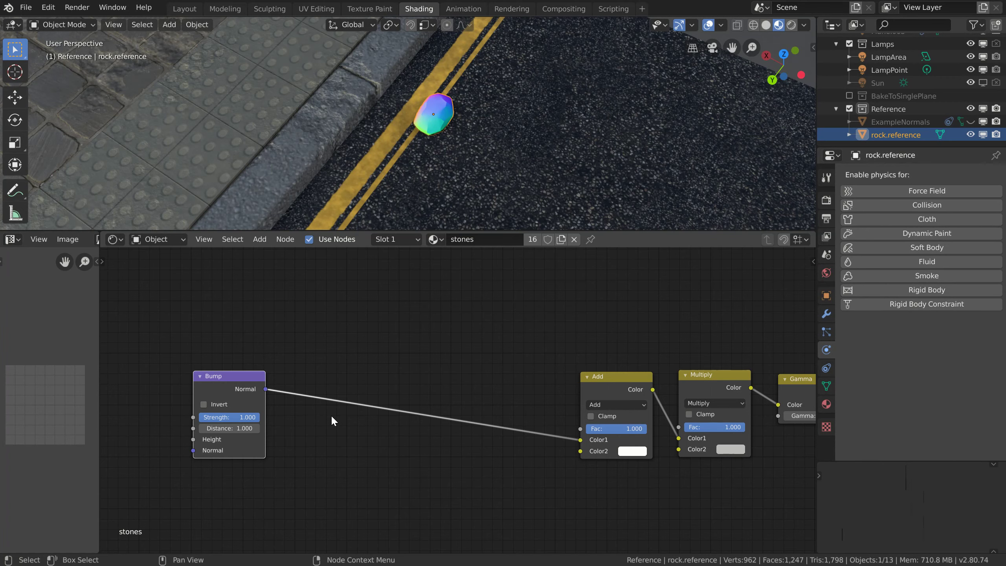
# Insert a Vector Transform node on the Bump link converting the normal from World to Camera space
pyautogui.press('shift+a')
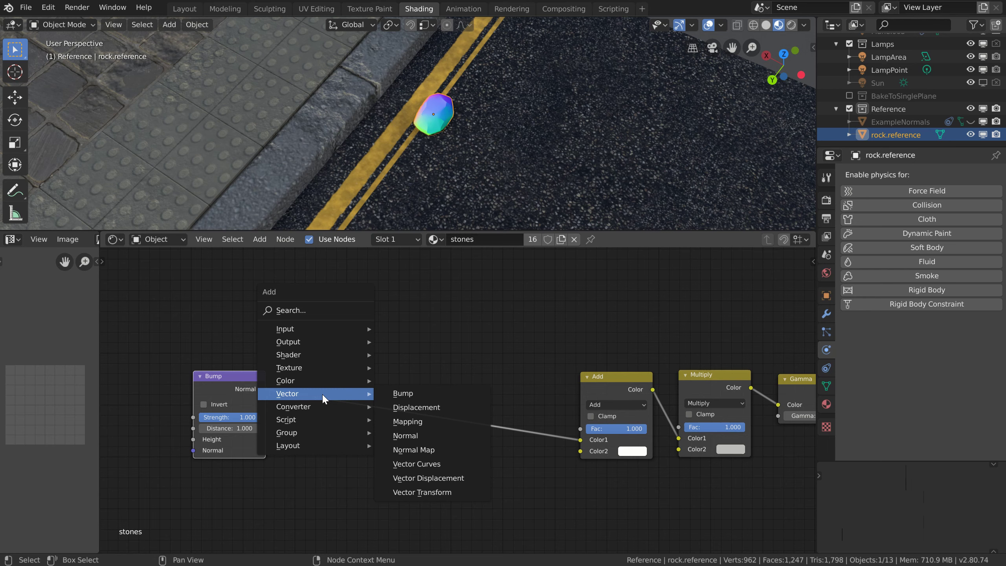
pyautogui.click(440, 496)
pyautogui.click(305, 373)
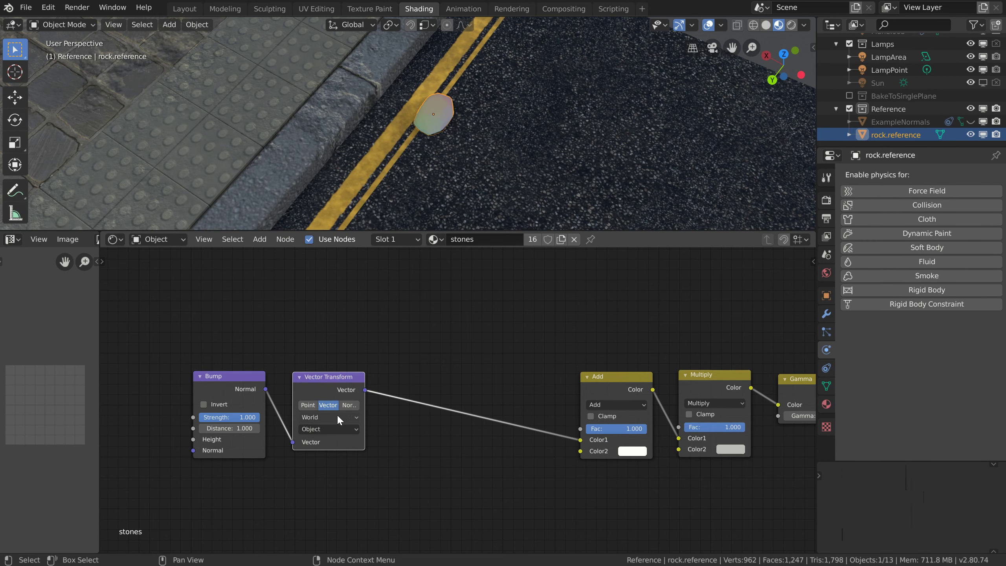
pyautogui.click(333, 433)
pyautogui.click(322, 469)
# Orbit around the rock to check the camera-space normal colours
pyautogui.middleClick(426, 116)
pyautogui.middleClick(325, 123)
pyautogui.middleClick(313, 94)
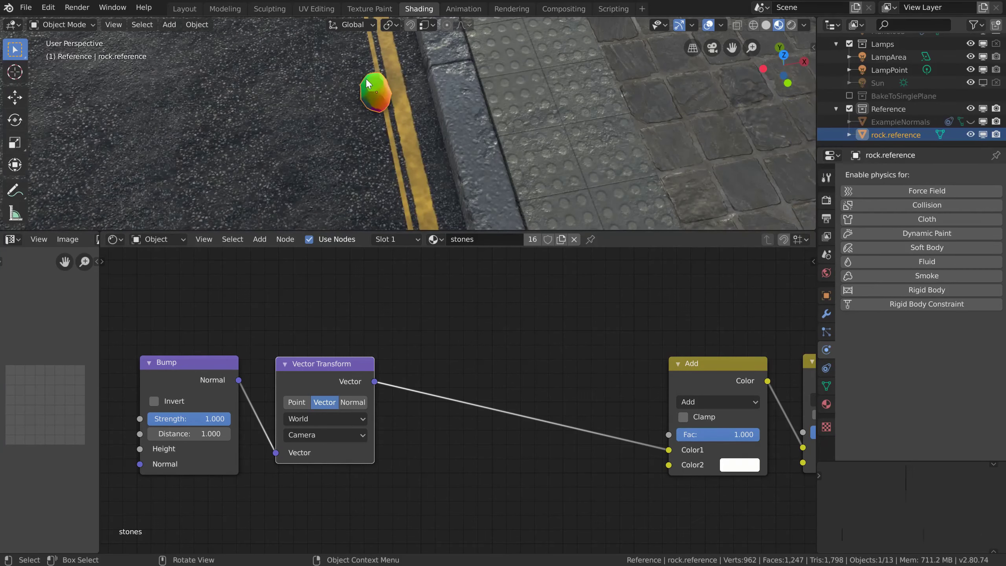
pyautogui.middleClick(372, 85)
pyautogui.middleClick(445, 111)
pyautogui.middleClick(428, 125)
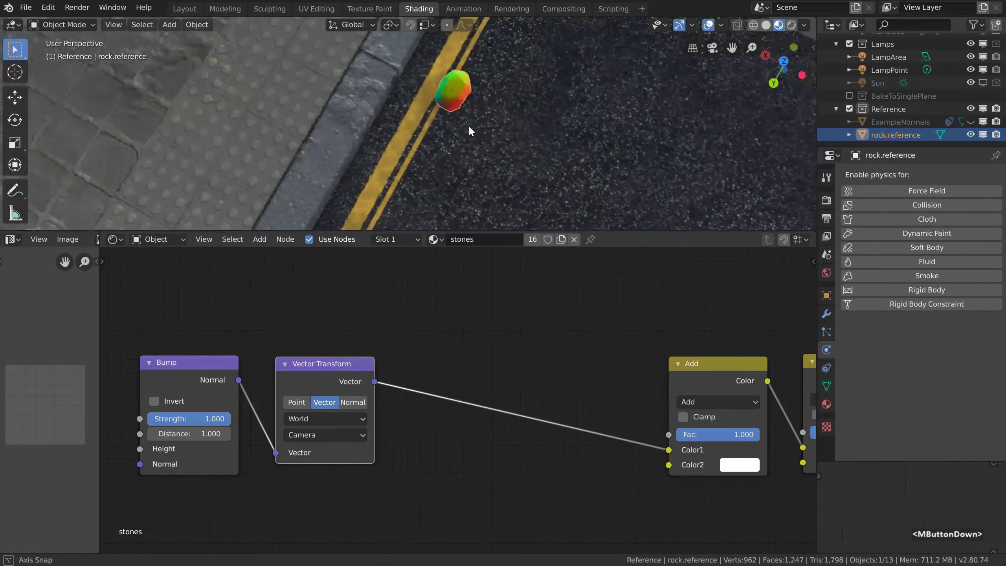
pyautogui.middleClick(354, 119)
pyautogui.scroll(3)
pyautogui.middleClick(371, 117)
pyautogui.middleClick(496, 119)
pyautogui.scroll(-3)
pyautogui.middleClick(511, 46)
pyautogui.middleClick(423, 107)
pyautogui.middleClick(274, 116)
pyautogui.middleClick(368, 116)
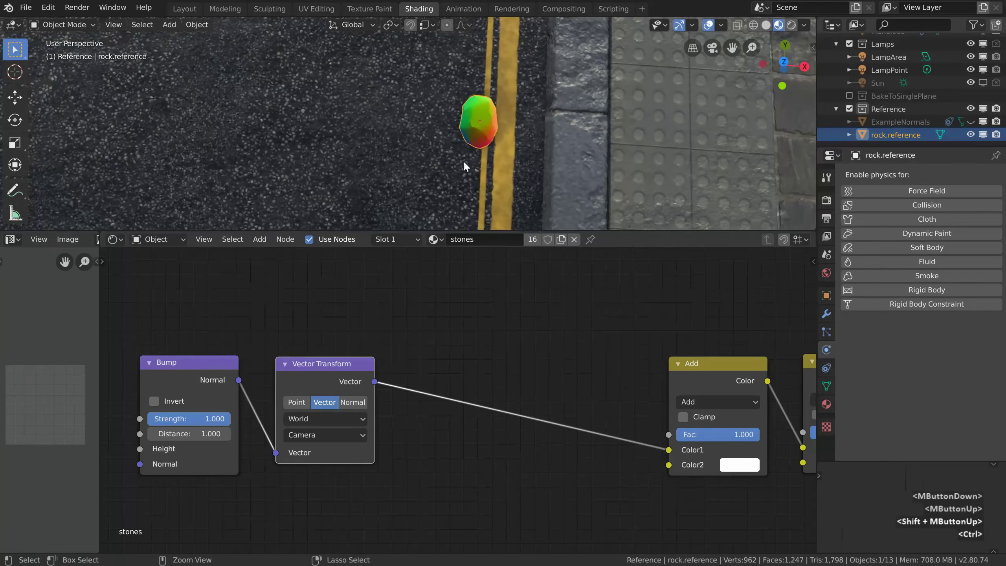
pyautogui.middleClick(535, 143)
pyautogui.middleClick(547, 142)
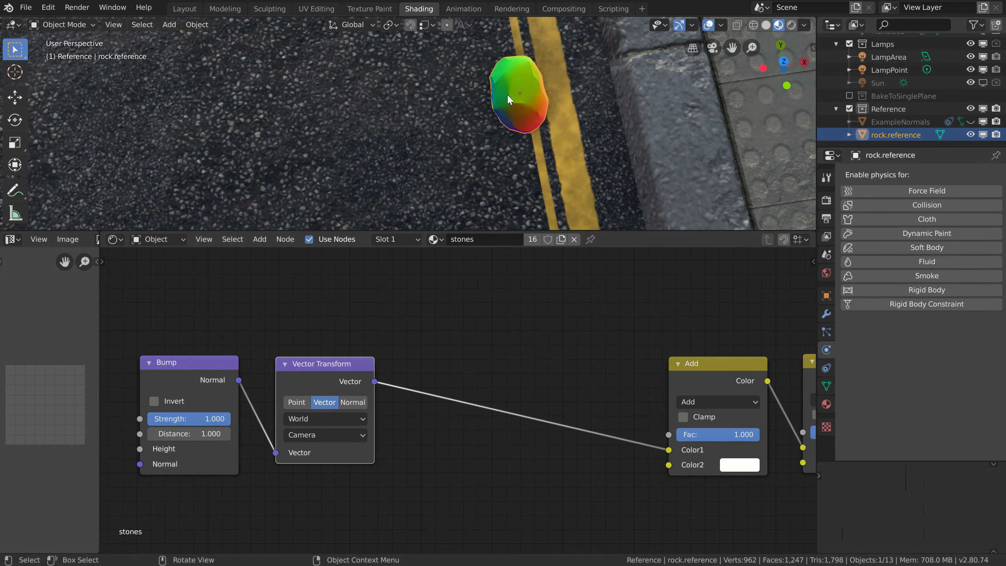
# Add Separate XYZ and Combine XYZ after the transform, linking X and Y into the Add node
pyautogui.press('shift+a')
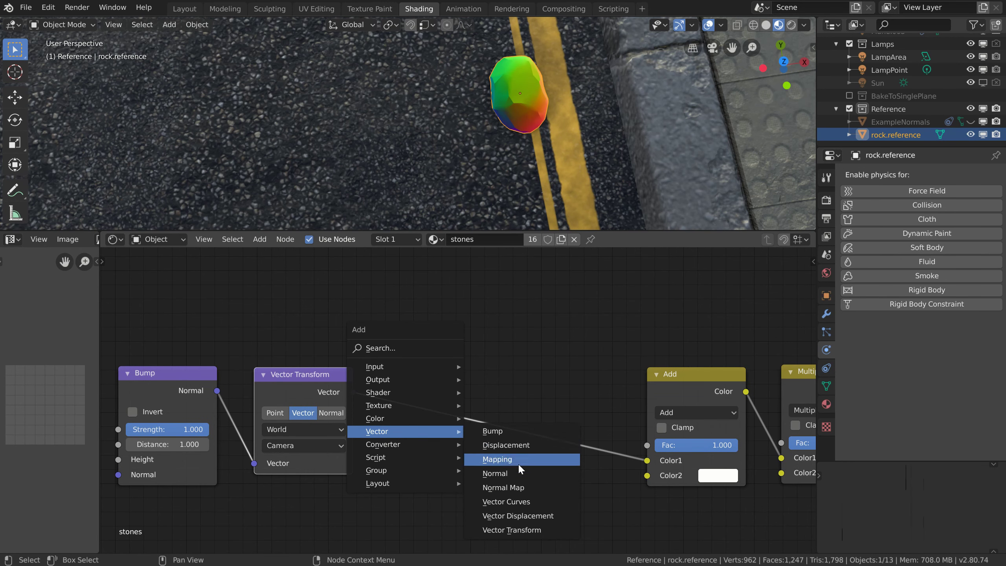
pyautogui.click(402, 452)
pyautogui.doubleClick(526, 404)
pyautogui.click(401, 388)
pyautogui.press('shift+a')
pyautogui.click(535, 388)
pyautogui.click(482, 436)
pyautogui.click(481, 435)
pyautogui.click(571, 444)
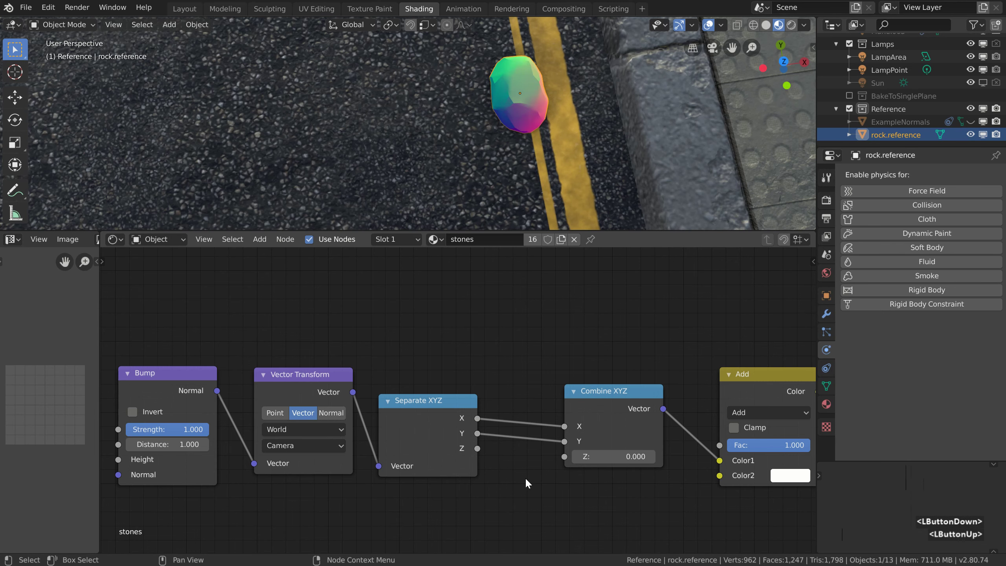
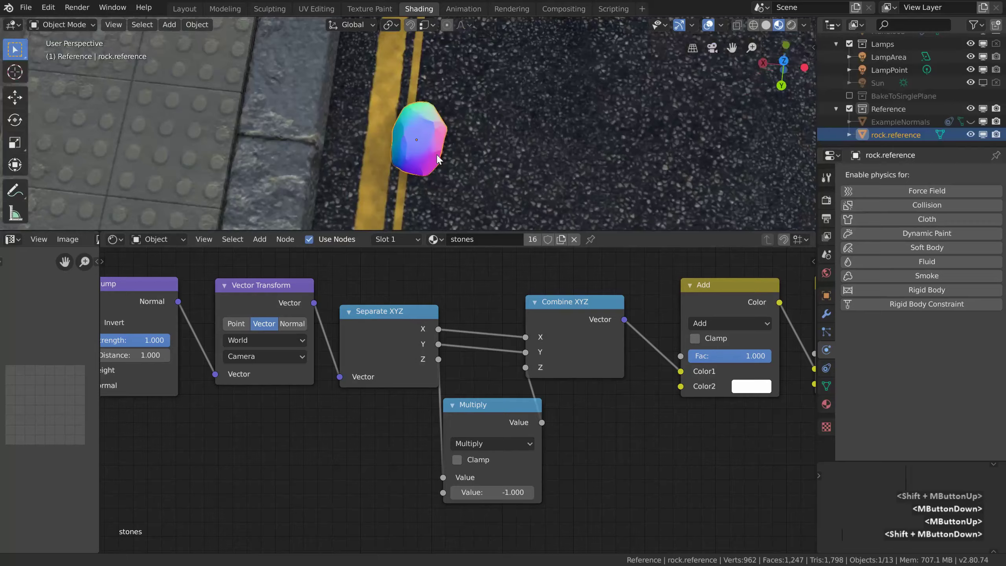
# Add a UV sphere in the rock's edit mode and place it beside the rock
pyautogui.middleClick(333, 146)
pyautogui.middleClick(366, 134)
pyautogui.middleClick(379, 132)
pyautogui.press('Tab')
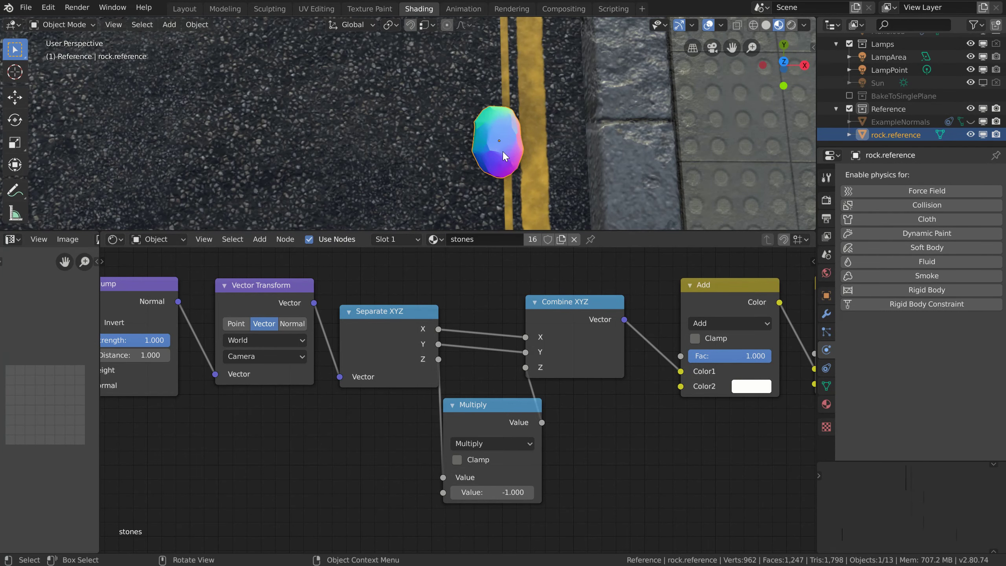
pyautogui.press('shift+s')
pyautogui.click(501, 226)
pyautogui.press('Tab')
pyautogui.press('shift+a')
pyautogui.click(492, 181)
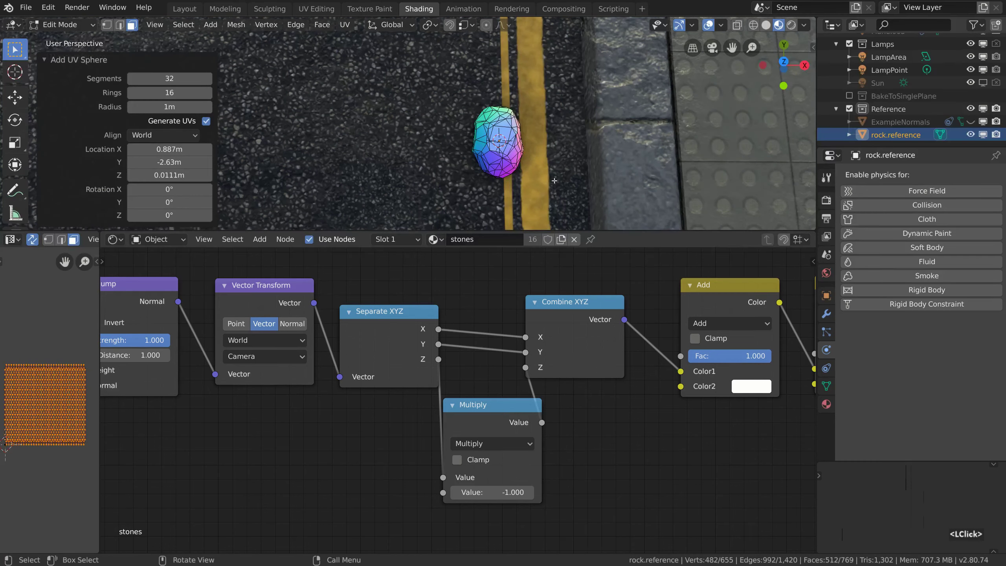
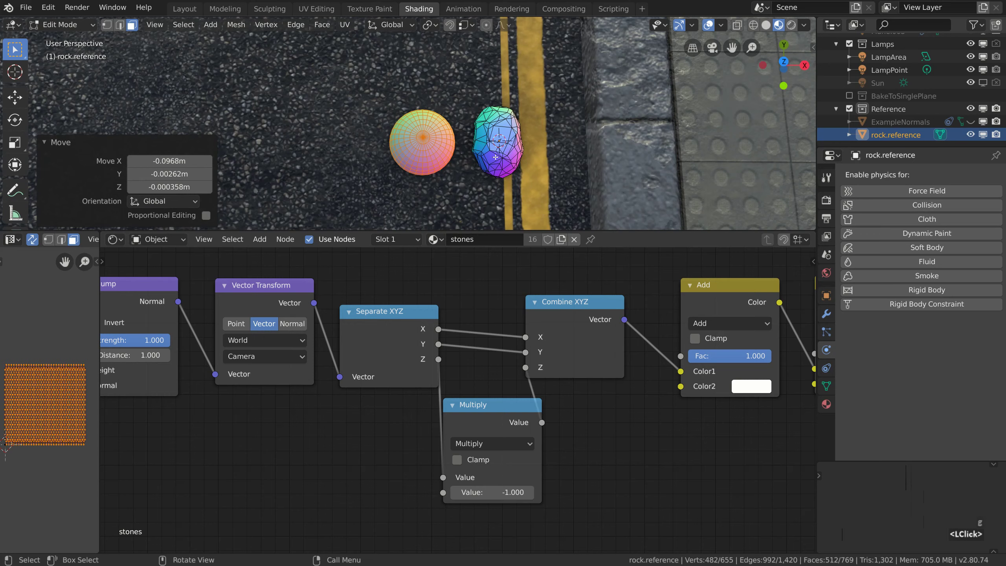
# Triangulate all of the rock's faces and return to object mode
pyautogui.press('Tab')
pyautogui.rightClick(436, 153)
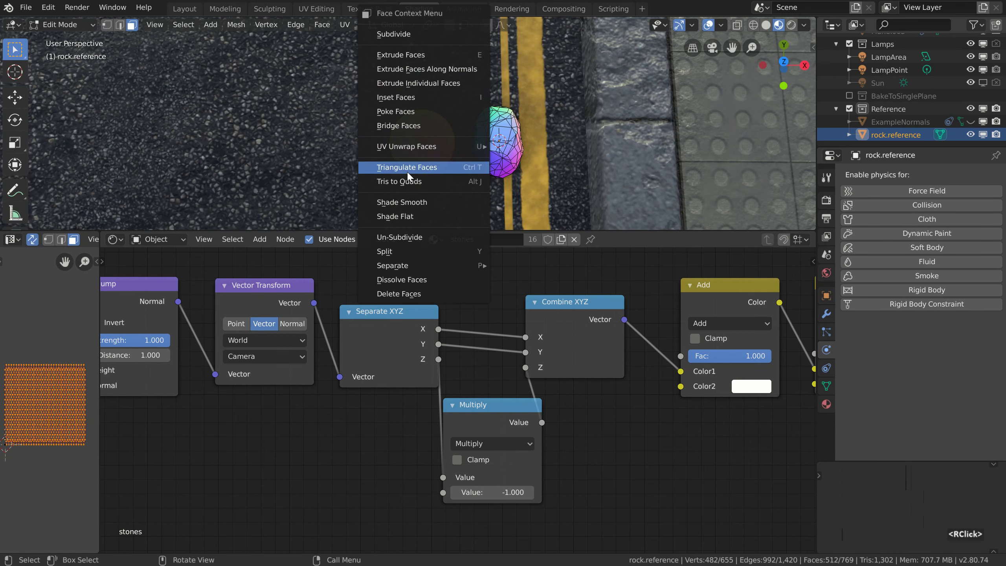
pyautogui.click(415, 213)
pyautogui.press('Tab')
pyautogui.click(769, 29)
pyautogui.scroll(3)
pyautogui.middleClick(502, 161)
pyautogui.scroll(-3)
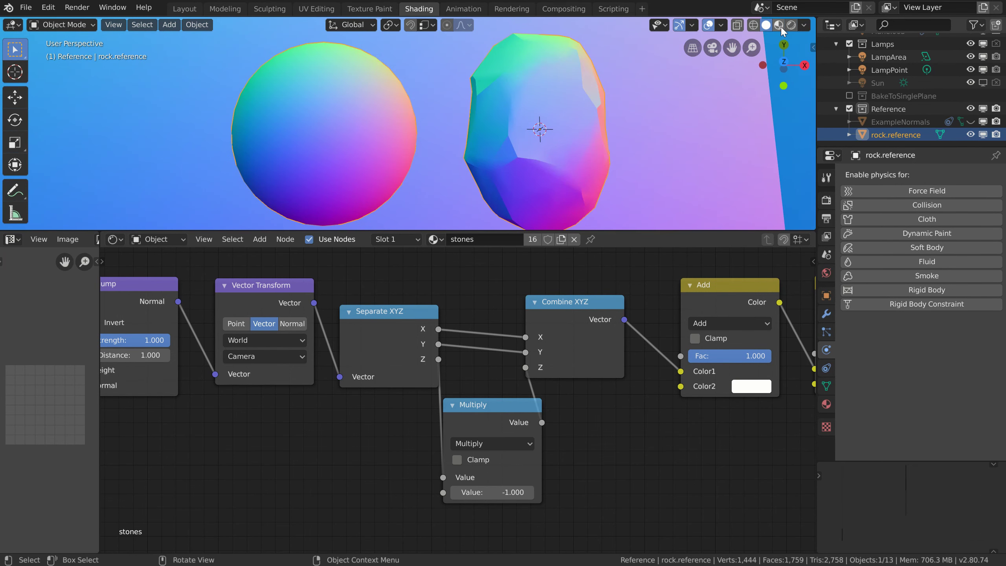
# Change the viewport shading and orbit around the rock and sphere
pyautogui.click(783, 31)
pyautogui.click(771, 29)
pyautogui.middleClick(419, 170)
pyautogui.middleClick(505, 168)
pyautogui.scroll(-3)
pyautogui.middleClick(490, 131)
pyautogui.middleClick(474, 165)
pyautogui.middleClick(554, 168)
pyautogui.middleClick(490, 140)
pyautogui.middleClick(487, 154)
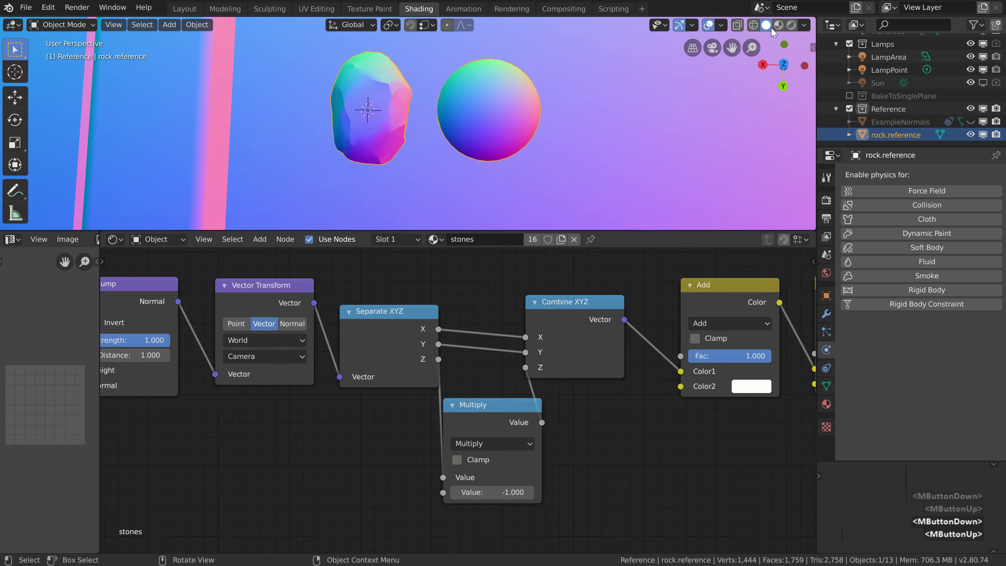
# Switch the viewport back to Material Preview and pull back to see the whole road scene
pyautogui.click(785, 33)
pyautogui.click(772, 32)
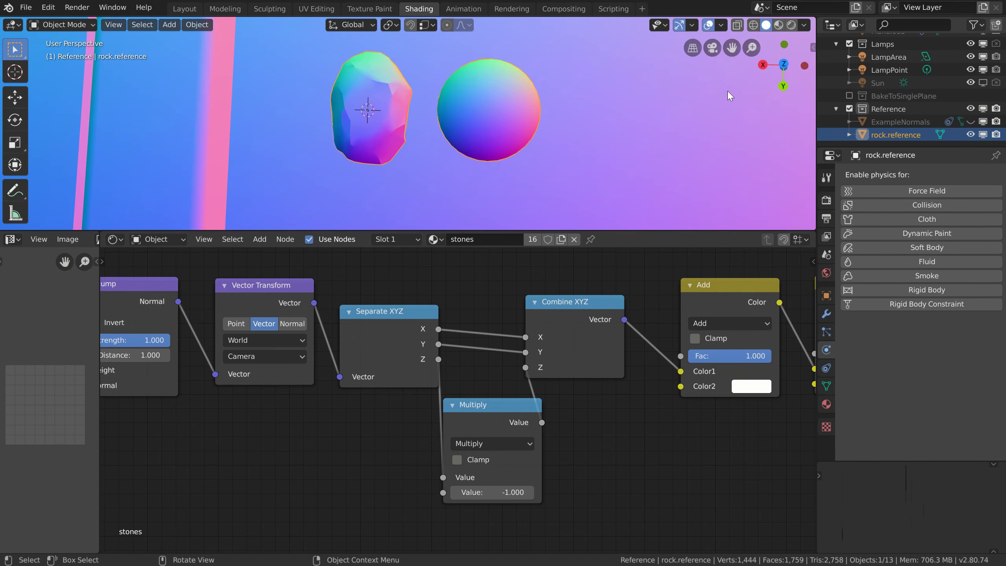
pyautogui.click(785, 31)
pyautogui.middleClick(495, 137)
pyautogui.scroll(-3)
pyautogui.middleClick(390, 157)
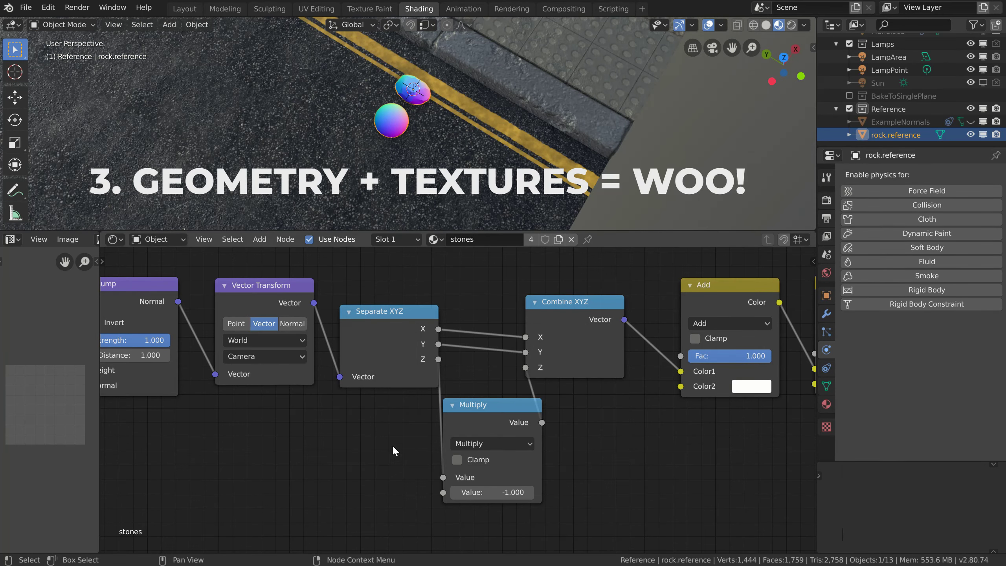
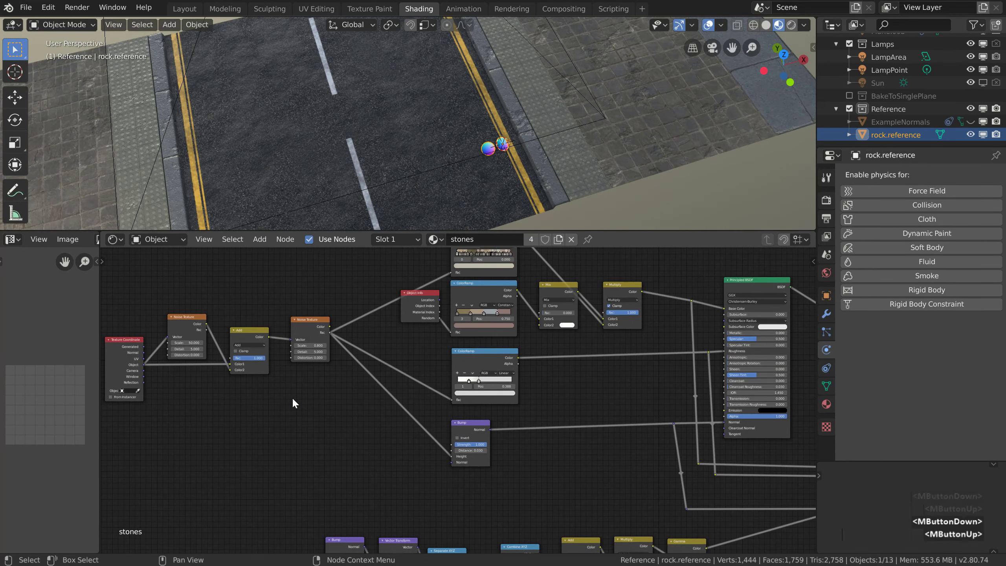
# Select the Noise Texture and lower Bump node and frame the bump chain in the node editor
pyautogui.click(325, 410)
pyautogui.click(239, 365)
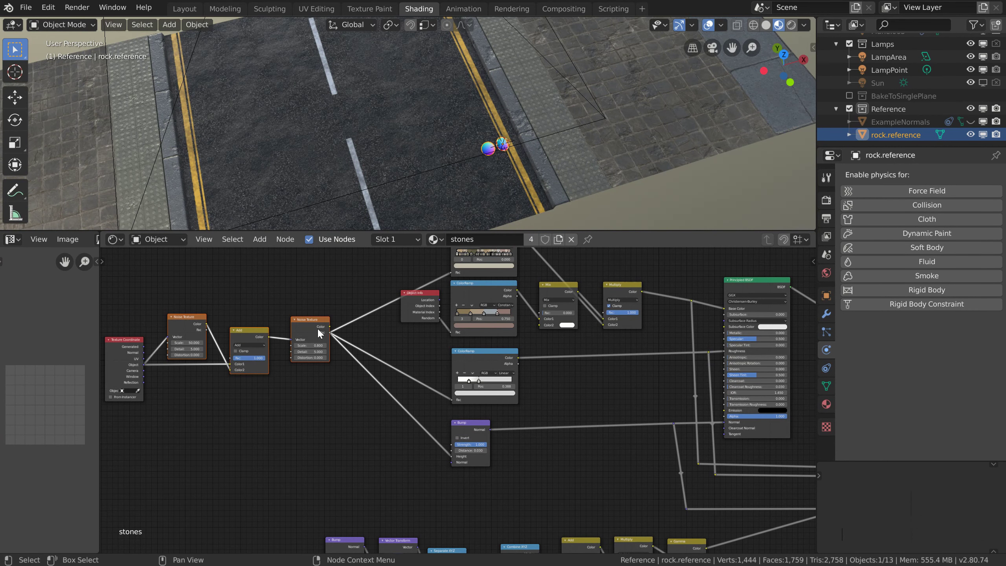
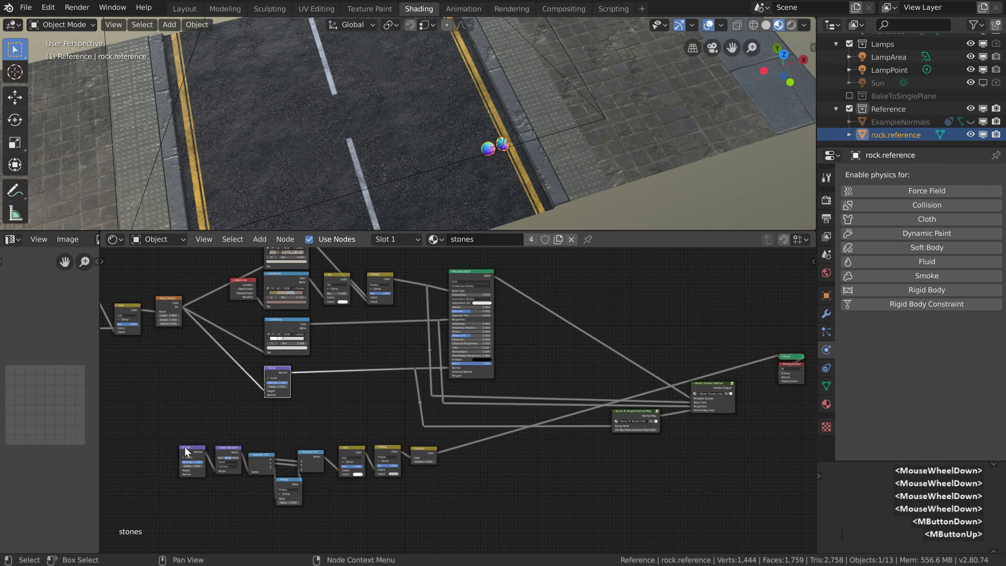
pyautogui.click(169, 440)
pyautogui.click(450, 522)
pyautogui.middleClick(217, 487)
pyautogui.middleClick(377, 480)
pyautogui.scroll(3)
pyautogui.middleClick(297, 377)
pyautogui.middleClick(358, 403)
# Link the Noise Texture output into the lower Bump node's Height so the stones show bumpy normals
pyautogui.click(373, 293)
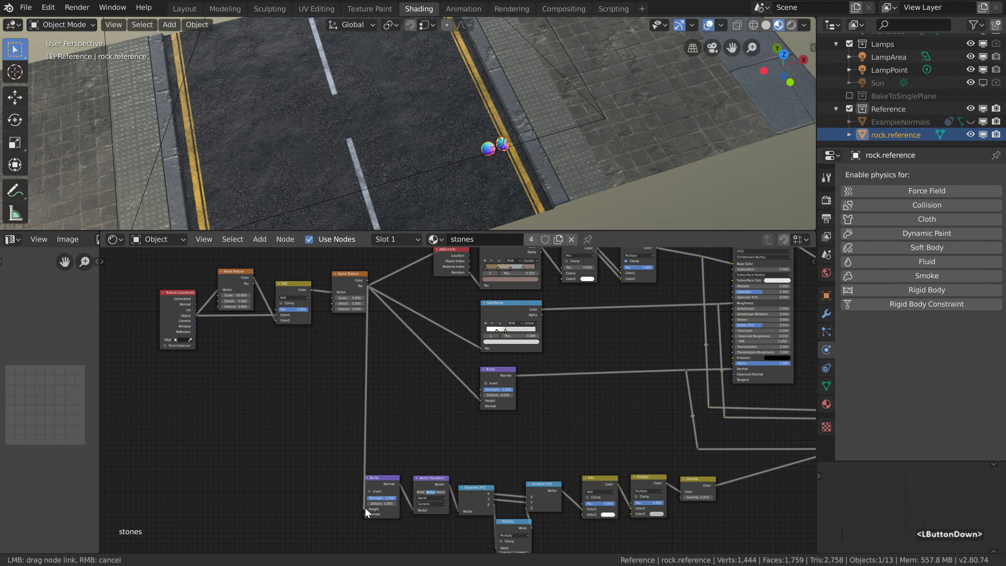
pyautogui.click(368, 511)
pyautogui.middleClick(338, 498)
pyautogui.middleClick(535, 133)
pyautogui.scroll(3)
pyautogui.middleClick(517, 160)
pyautogui.scroll(3)
pyautogui.middleClick(515, 89)
pyautogui.scroll(3)
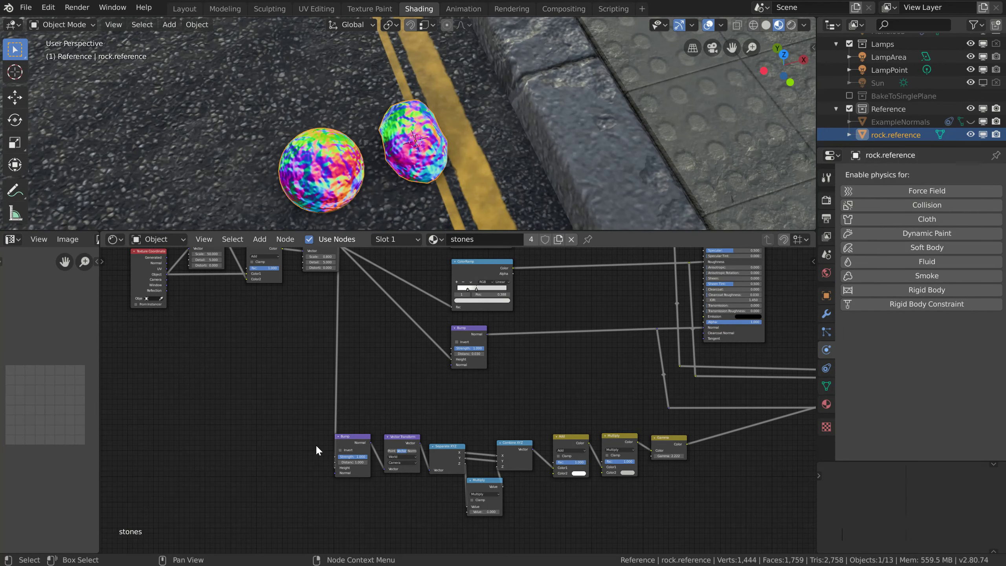
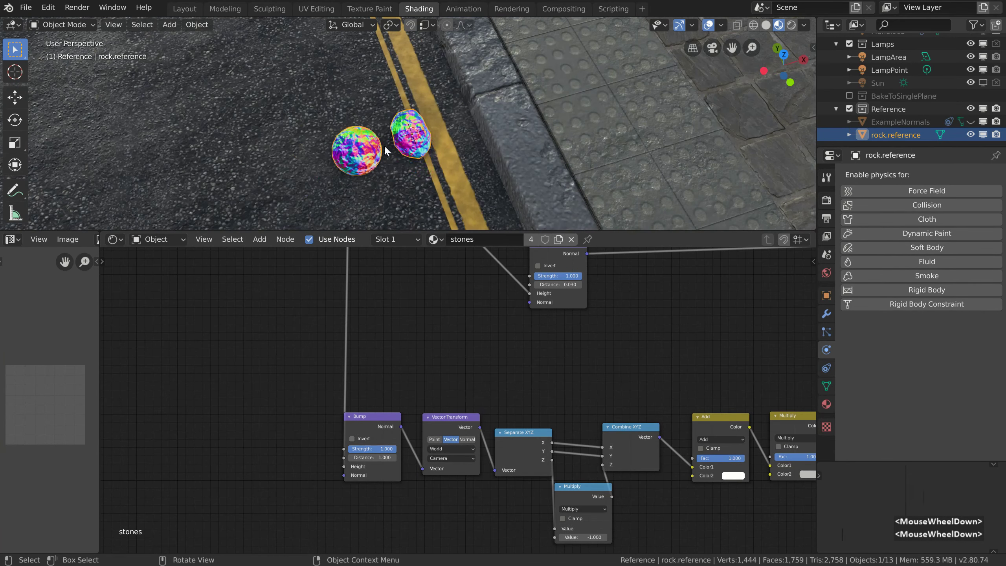
# Set the lower Bump node's Distance to 0.03 for subtler stone normals
pyautogui.click(366, 150)
pyautogui.middleClick(606, 386)
pyautogui.scroll(-3)
pyautogui.scroll(3)
pyautogui.scroll(-3)
pyautogui.scroll(3)
pyautogui.scroll(-3)
pyautogui.scroll(3)
pyautogui.middleClick(501, 297)
pyautogui.middleClick(469, 311)
pyautogui.middleClick(429, 315)
pyautogui.middleClick(540, 308)
pyautogui.middleClick(613, 307)
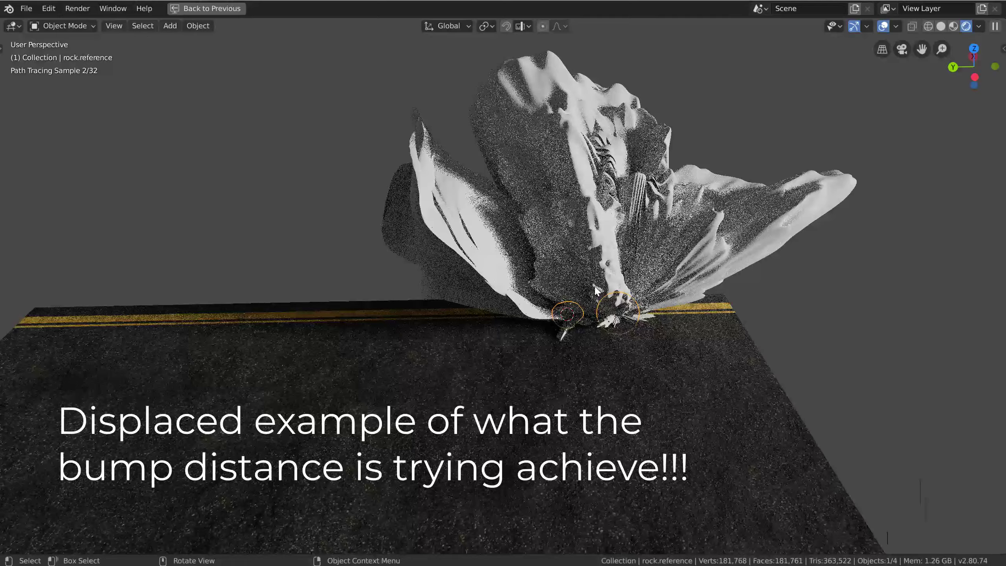
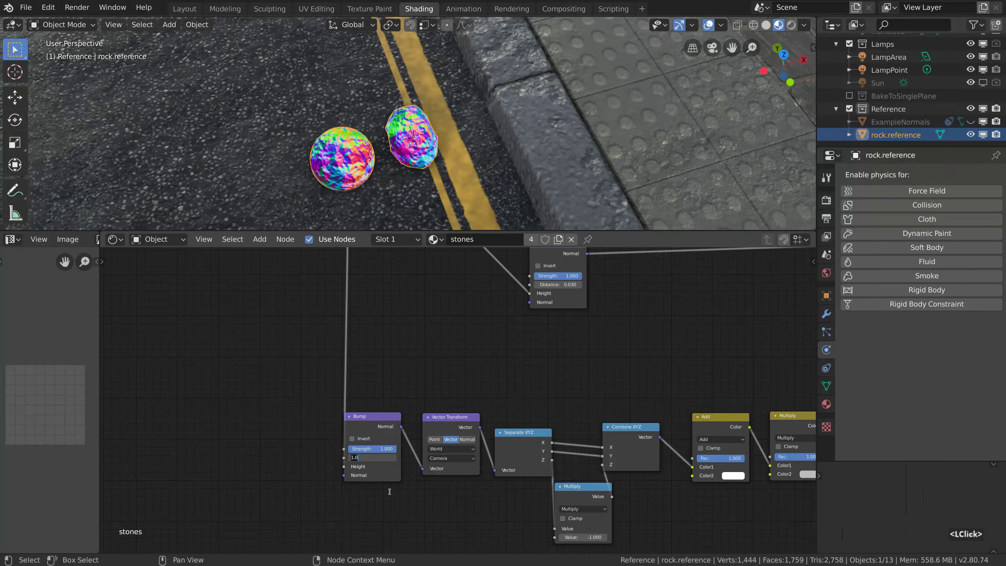
pyautogui.write('0.03')
pyautogui.press('Return')
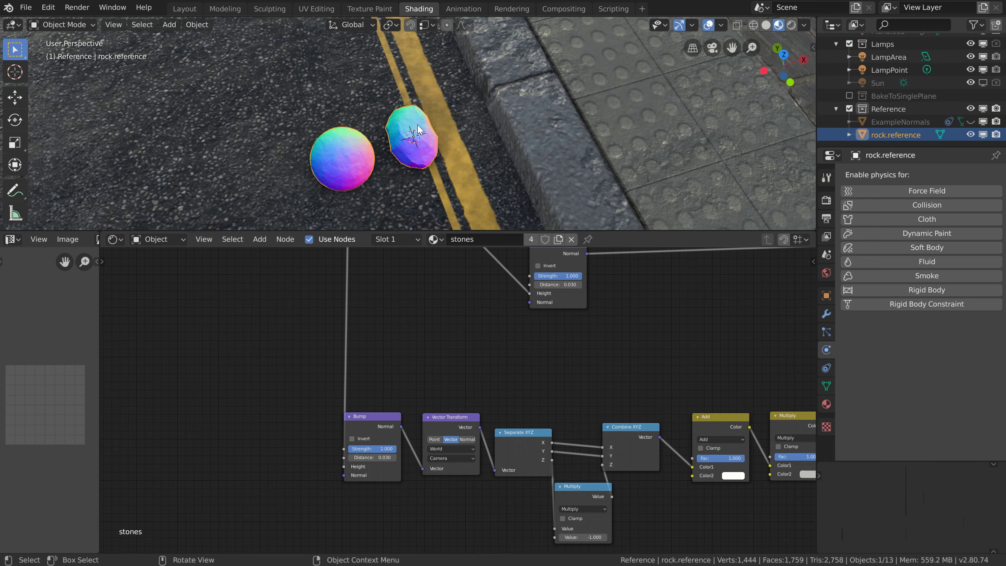
# Orbit around the stones to inspect the resulting normal colours
pyautogui.middleClick(347, 170)
pyautogui.middleClick(449, 172)
pyautogui.scroll(-3)
pyautogui.middleClick(515, 69)
pyautogui.middleClick(489, 144)
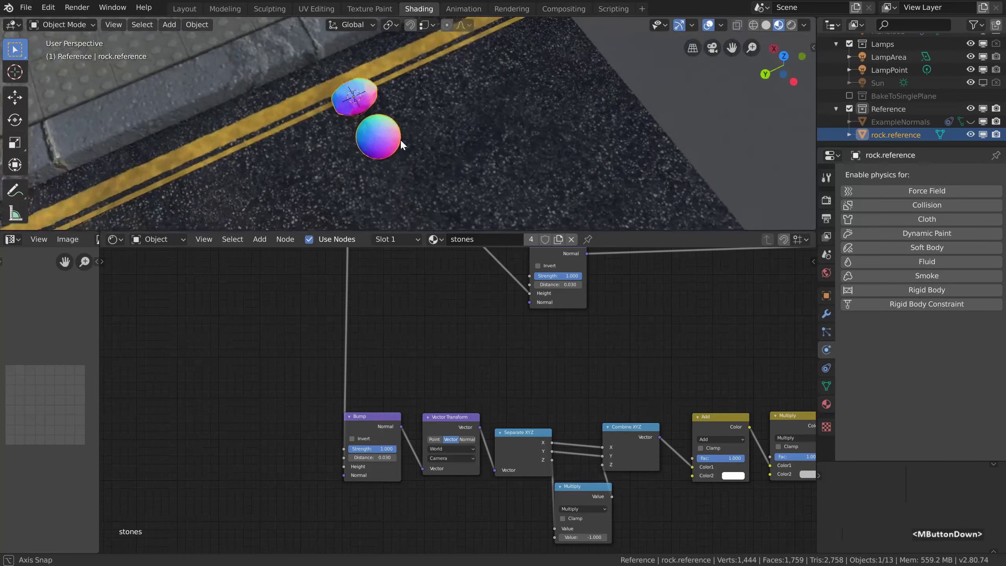
# Preview the TutorialNormalMap image node on the road so the asphalt shows normal colours
pyautogui.middleClick(349, 152)
pyautogui.middleClick(365, 116)
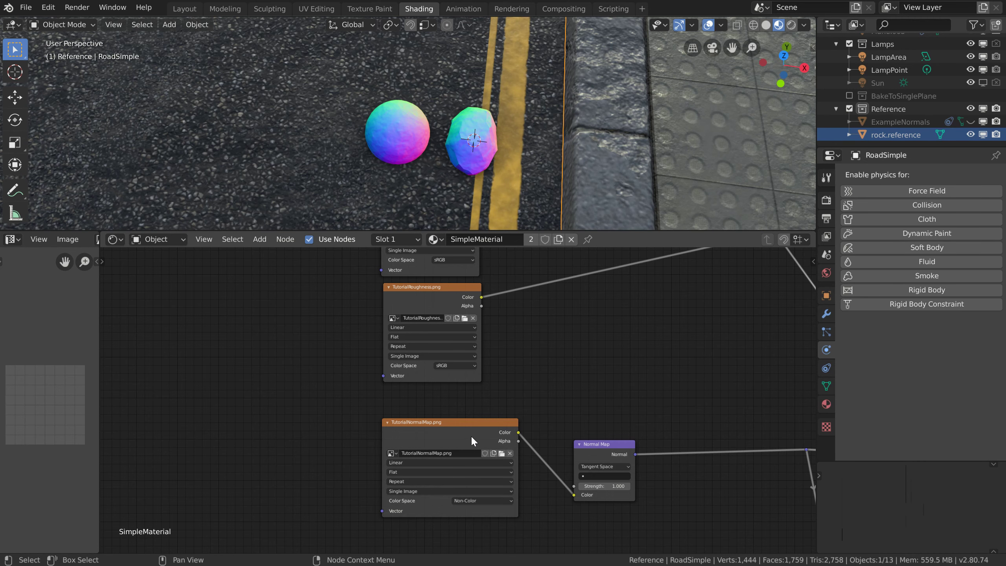
pyautogui.click(462, 438)
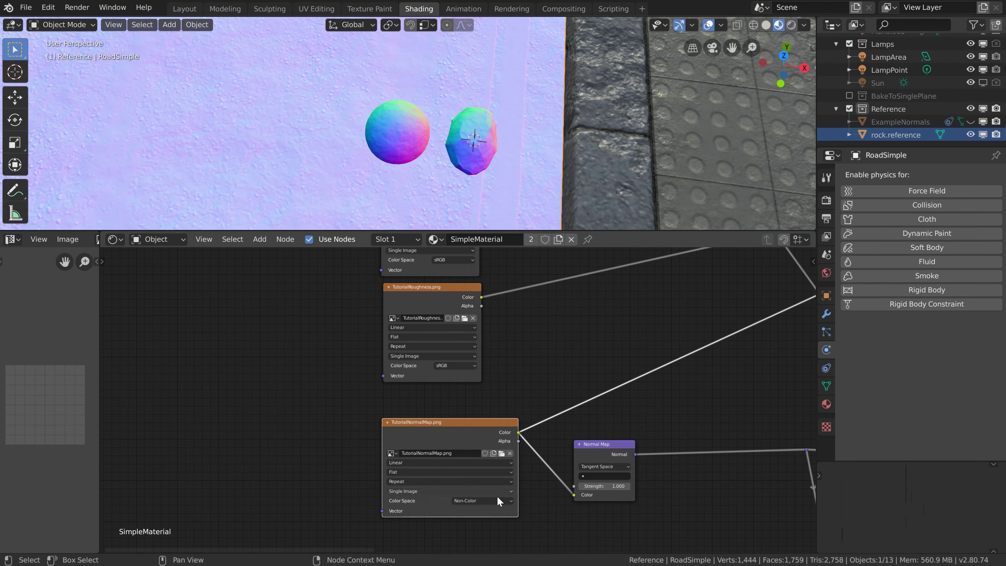
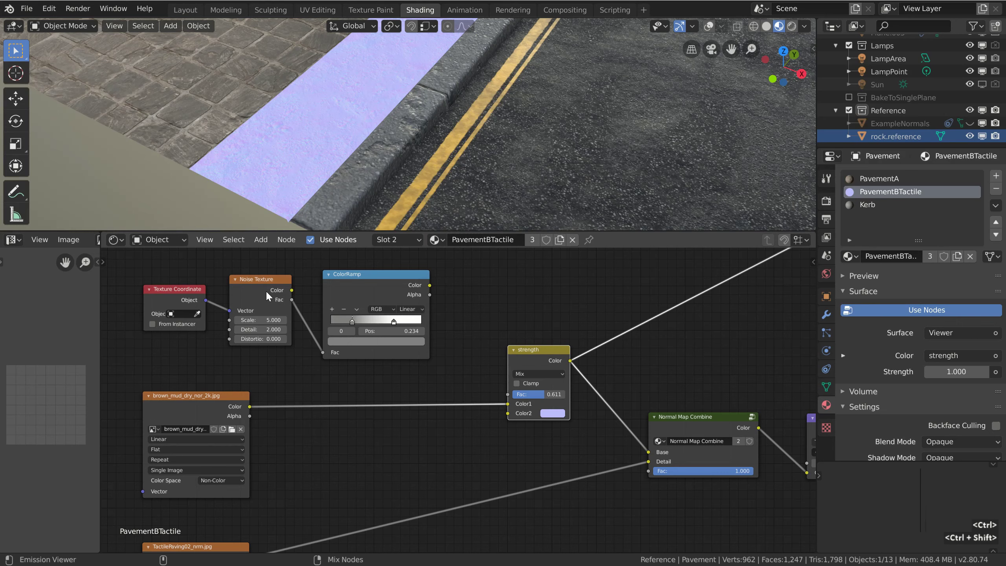
# Preview the Noise Texture, its ColorRamp mask, and the strength Mix result on the pavement
pyautogui.click(269, 294)
pyautogui.click(270, 295)
pyautogui.doubleClick(269, 295)
pyautogui.click(269, 295)
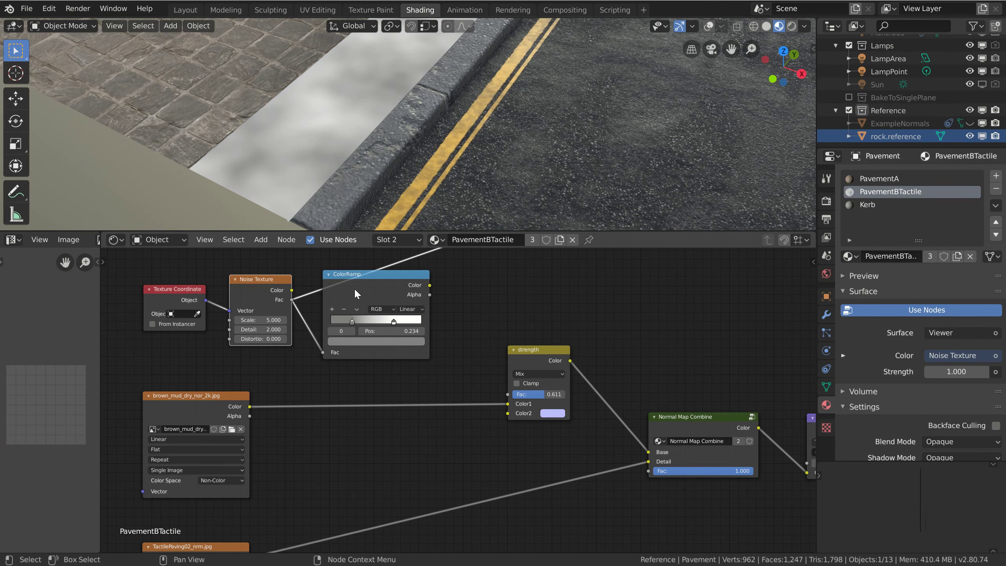
pyautogui.click(376, 288)
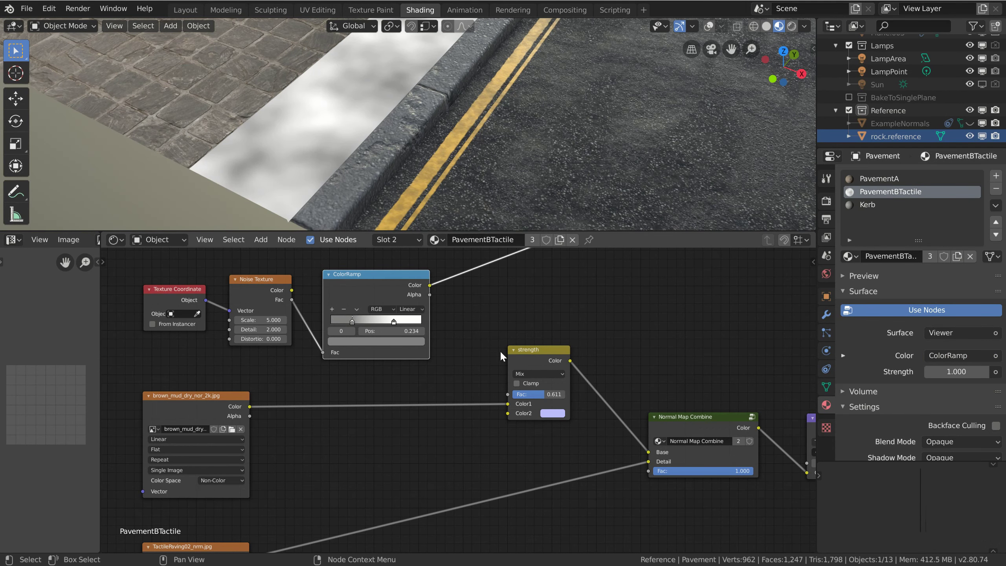
pyautogui.click(546, 355)
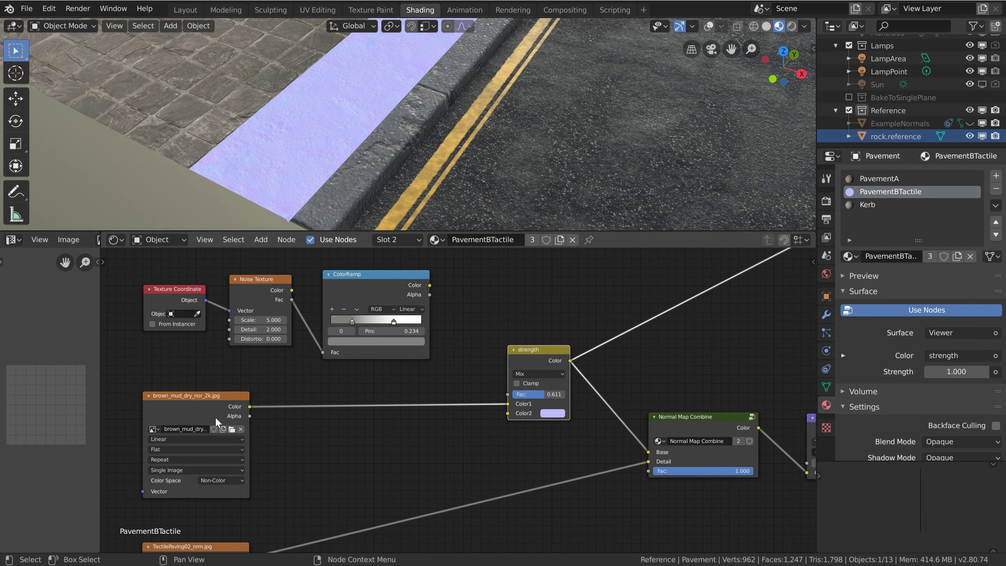
# Connect the ColorRamp Color output to the strength Mix node's Fac input
pyautogui.click(433, 288)
pyautogui.click(514, 399)
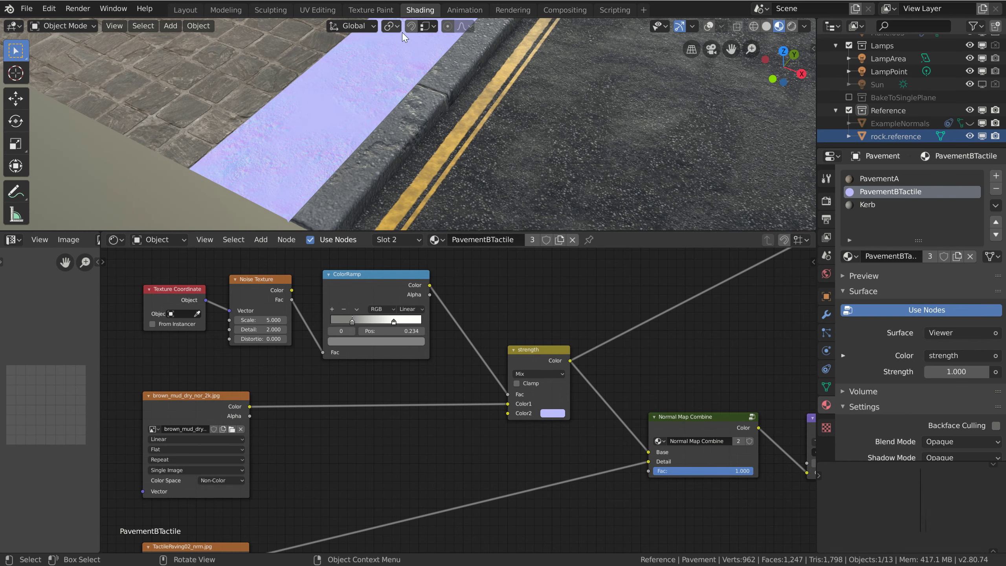